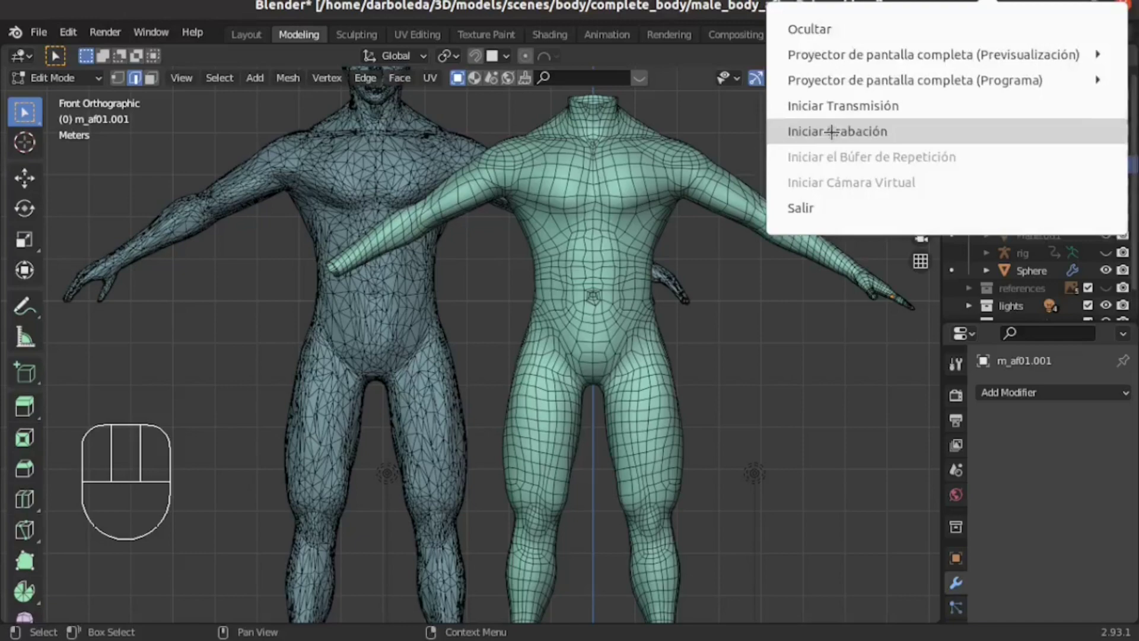
# - Orbit to front view, select every vertex of the body mesh and start Alt+S shrink/fatten at zero offset
pyautogui.press('KP_6')
pyautogui.press('KP_6')
pyautogui.press('KP_6')
pyautogui.press('KP_6')
pyautogui.press('KP_6')
pyautogui.press('KP_6')
pyautogui.press('KP_6')
pyautogui.press('KP_6')
pyautogui.press('KP_6')
pyautogui.press('KP_6')
pyautogui.press('KP_6')
pyautogui.press('KP_6')
pyautogui.press('KP_6')
pyautogui.press('KP_6')
pyautogui.press('KP_6')
pyautogui.press('KP_6')
pyautogui.press('KP_6')
pyautogui.press('KP_6')
pyautogui.press('KP_6')
pyautogui.press('KP_1')
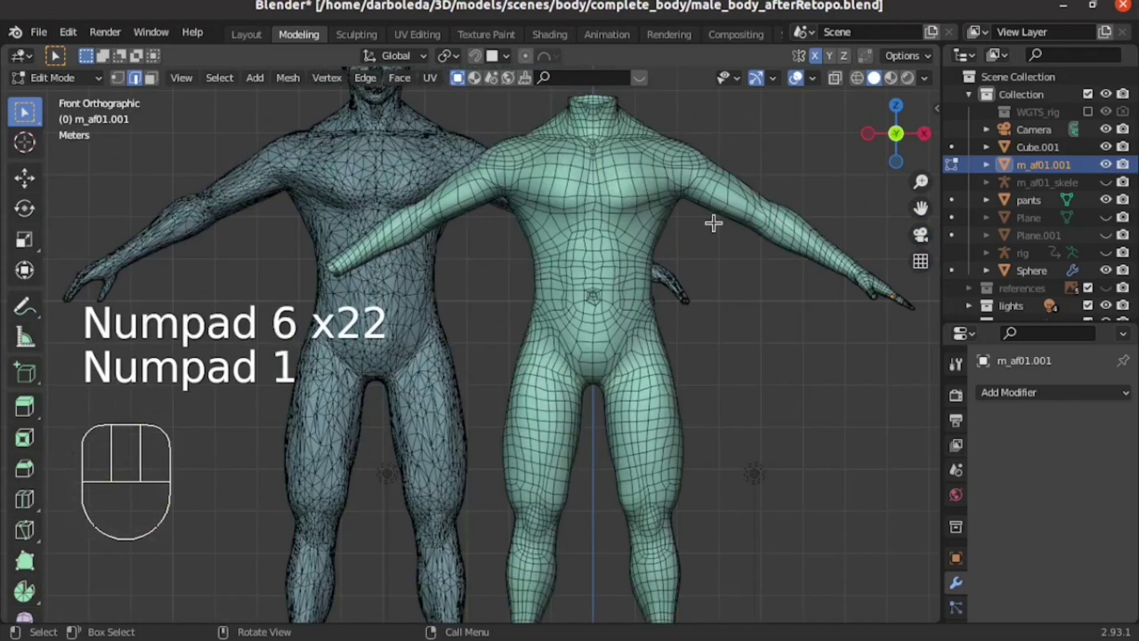
pyautogui.press('a')
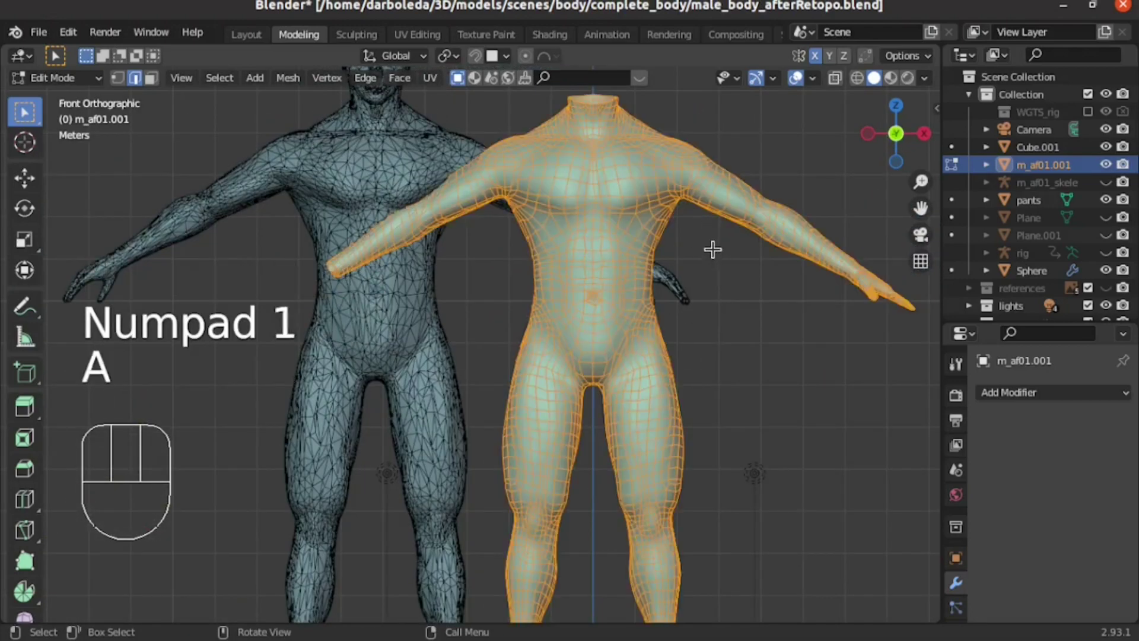
pyautogui.press('Tab')
pyautogui.press('Tab')
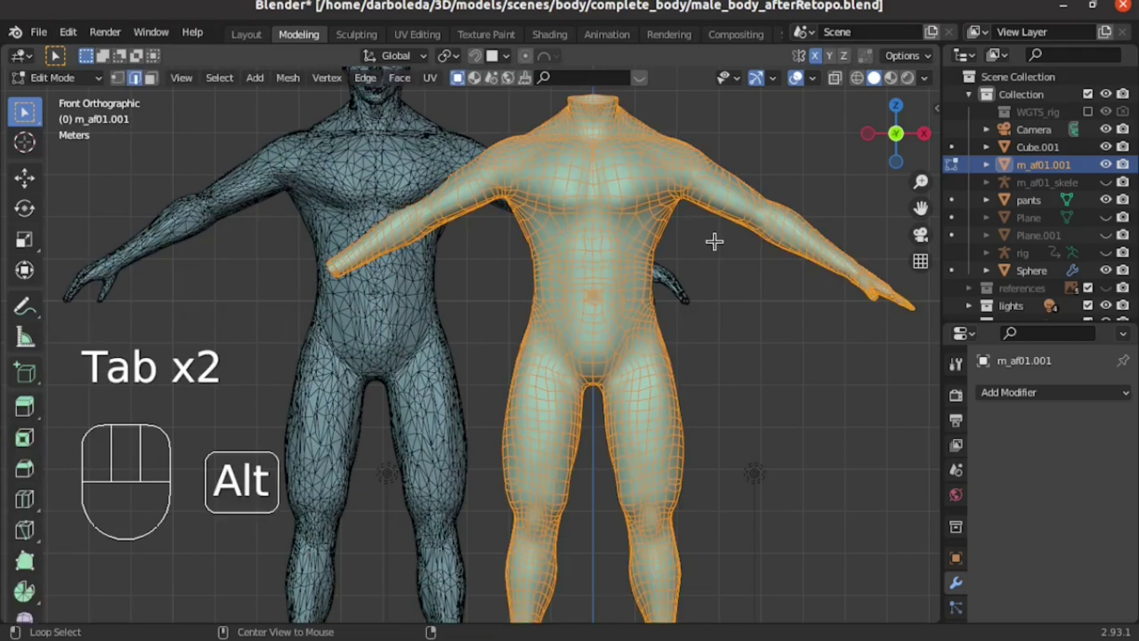
pyautogui.press('alt+s')
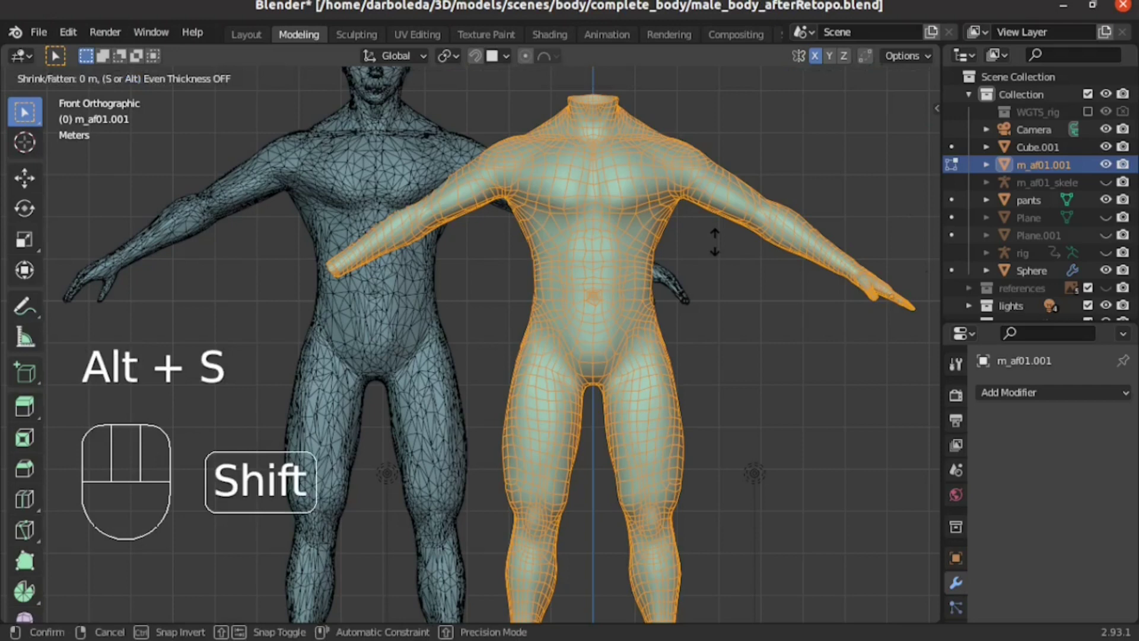
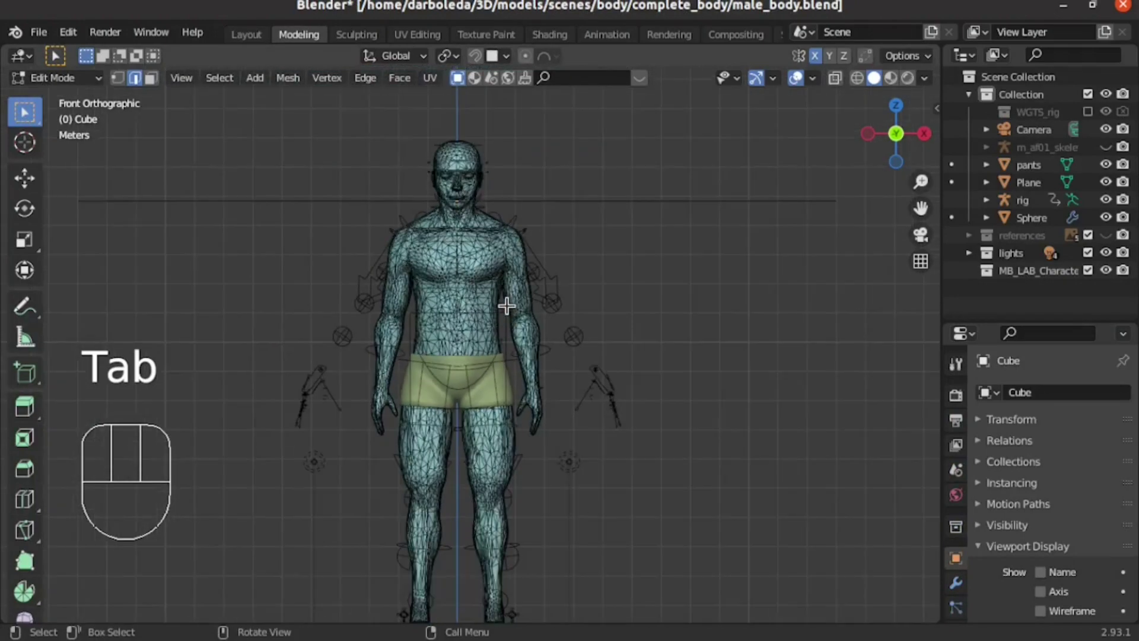
# - In Object Mode scale the pasted m_af01 body up to overlay the reference torso, then apply its scale
pyautogui.press('Tab')
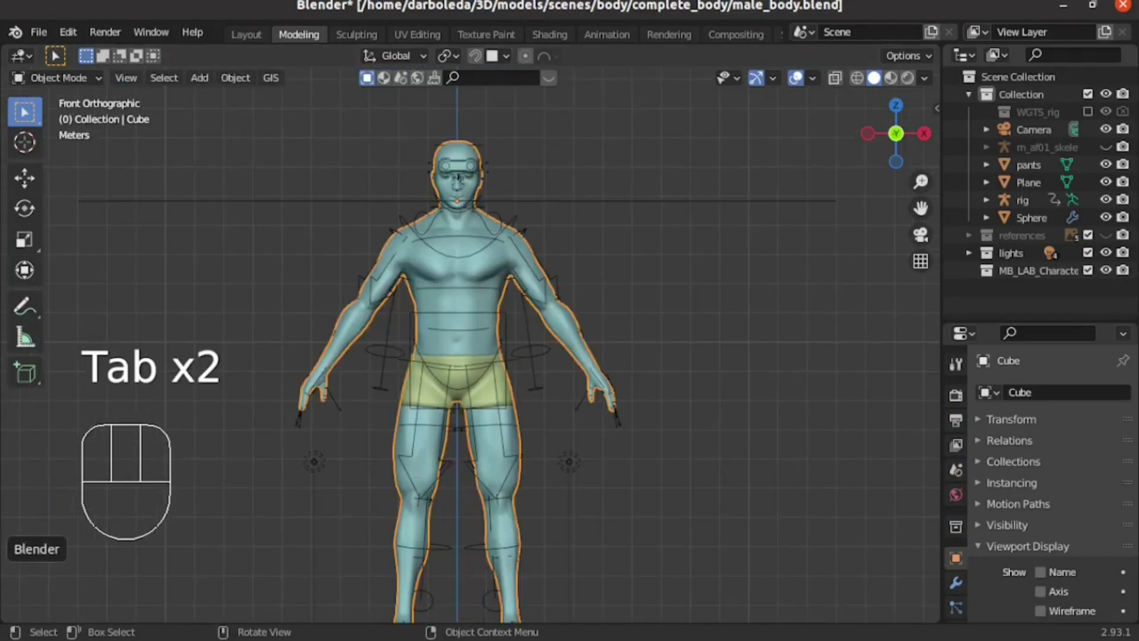
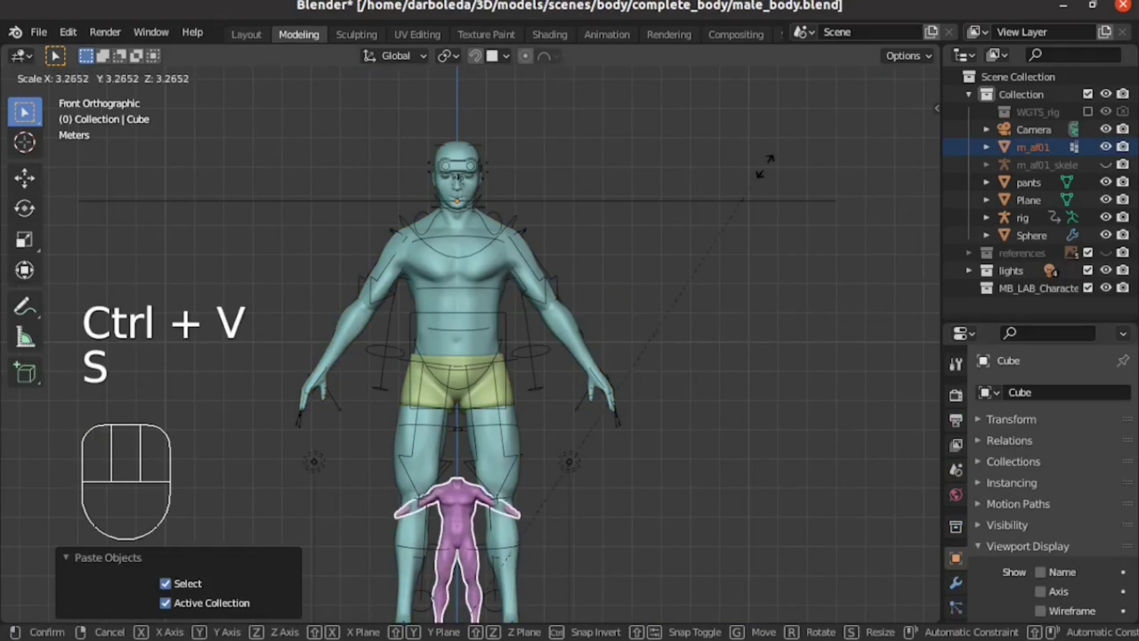
pyautogui.press('s')
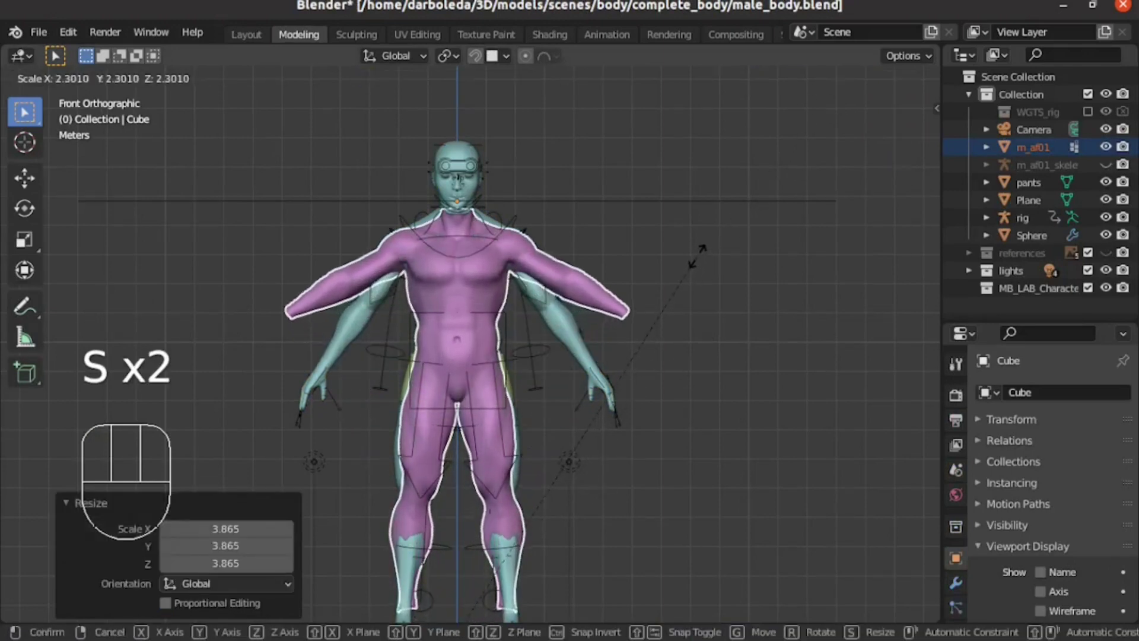
pyautogui.press('s')
pyautogui.middleClick(547, 418)
pyautogui.moveTo(428, 262); pyautogui.dragTo(752, 310)
pyautogui.press('KP_1')
pyautogui.press('ctrl+a')
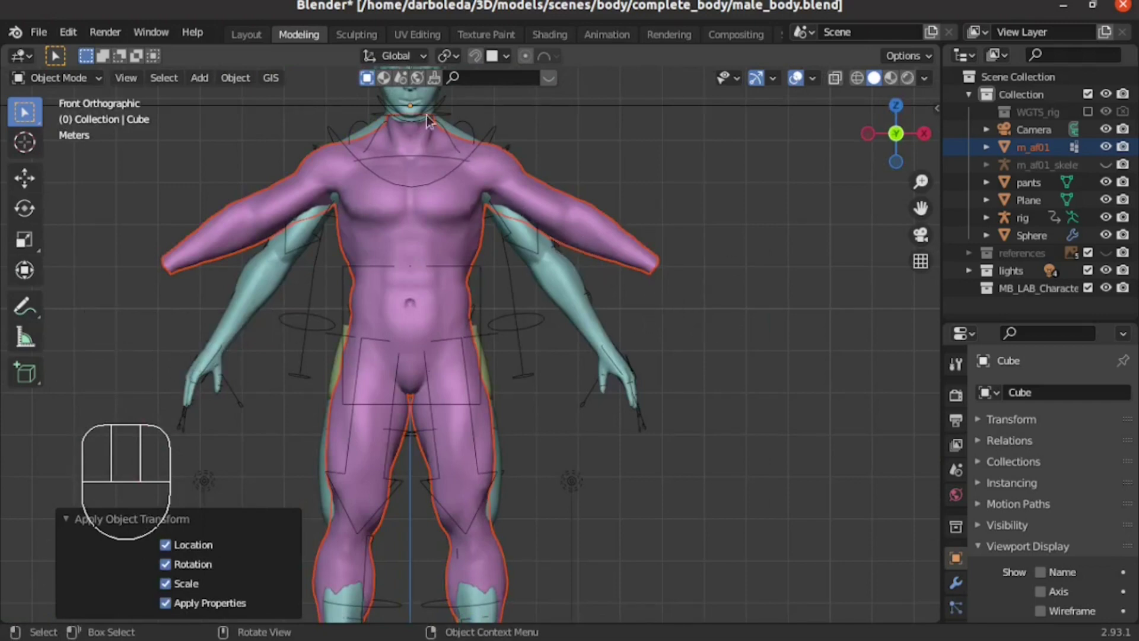
# - Select the rig, switch it to Pose Mode and pick the hand_ik.L control
pyautogui.click(568, 286)
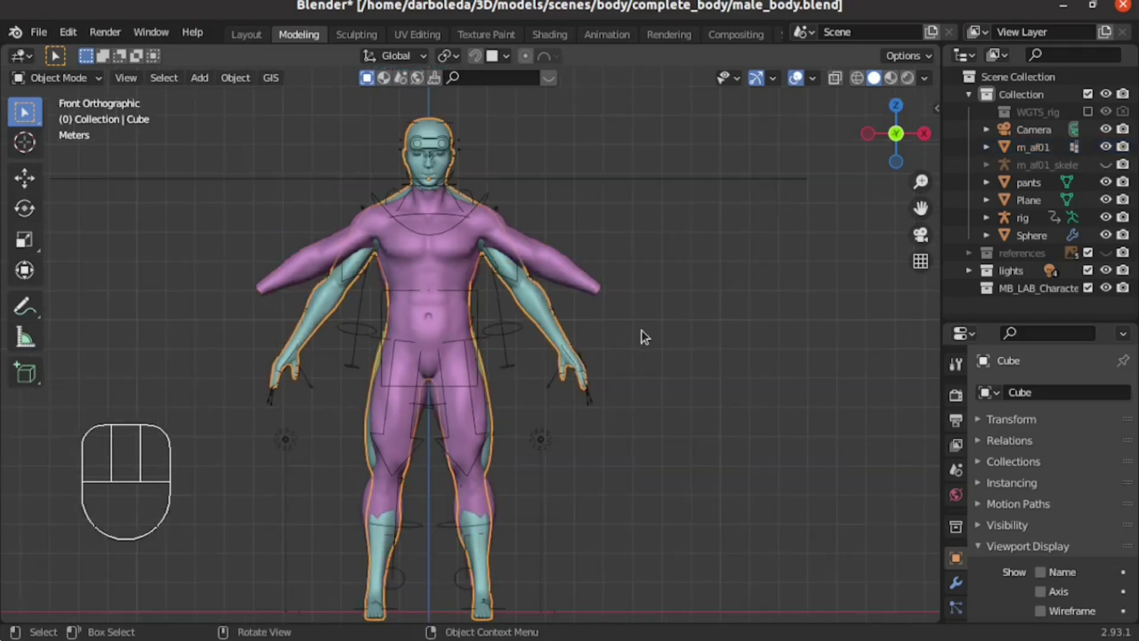
pyautogui.moveTo(668, 354); pyautogui.dragTo(682, 363)
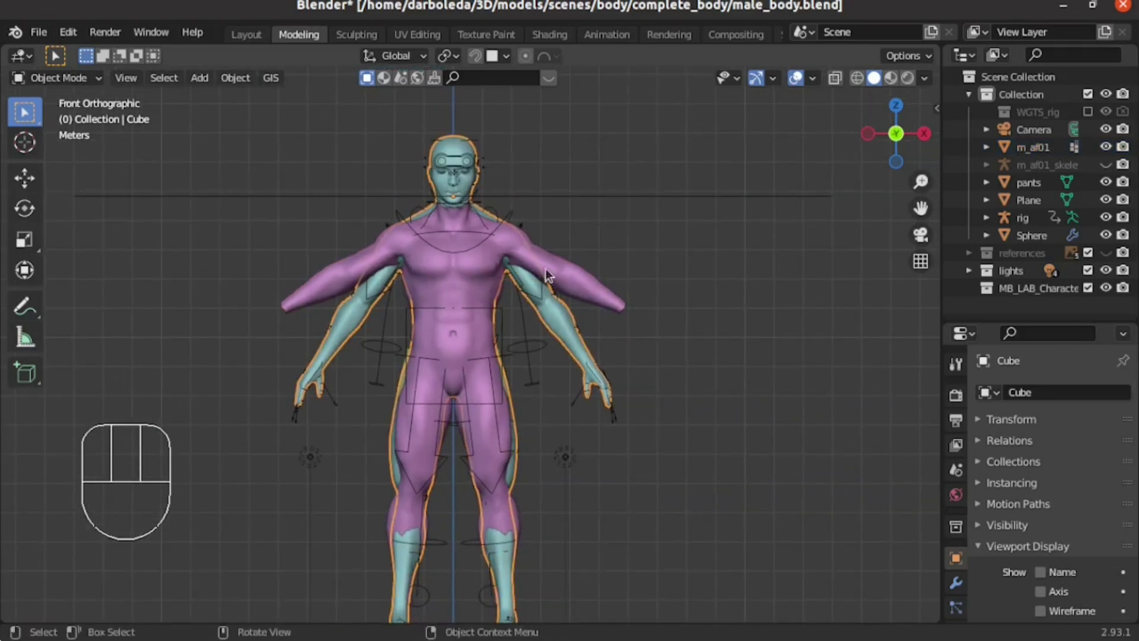
pyautogui.click(410, 226)
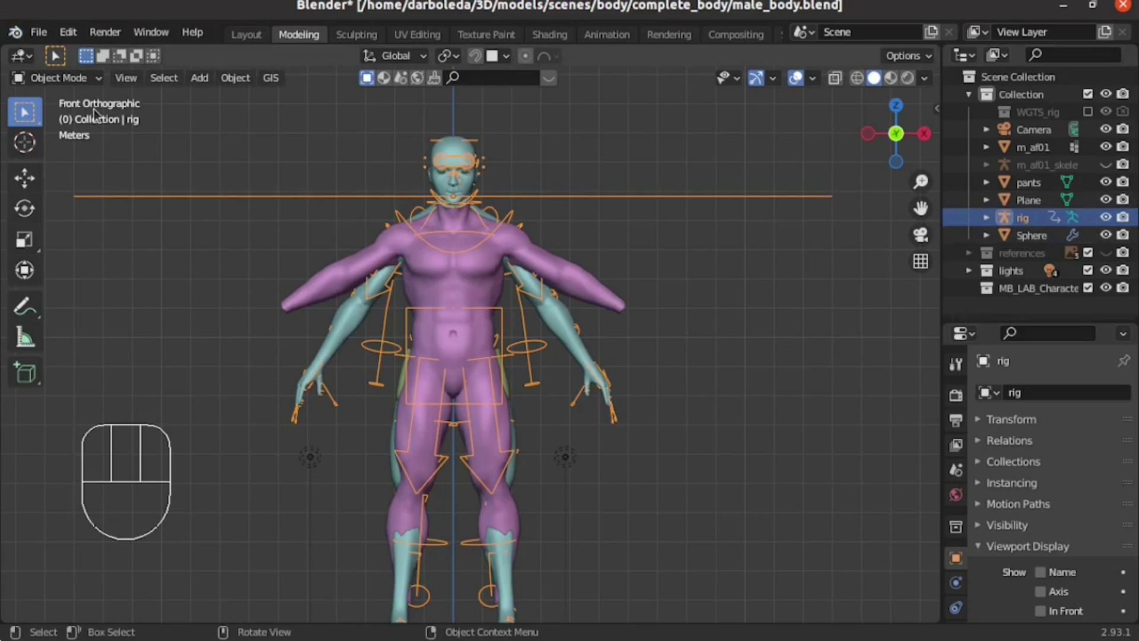
pyautogui.moveTo(90, 76); pyautogui.dragTo(215, 175)
pyautogui.click(849, 68)
pyautogui.click(849, 69)
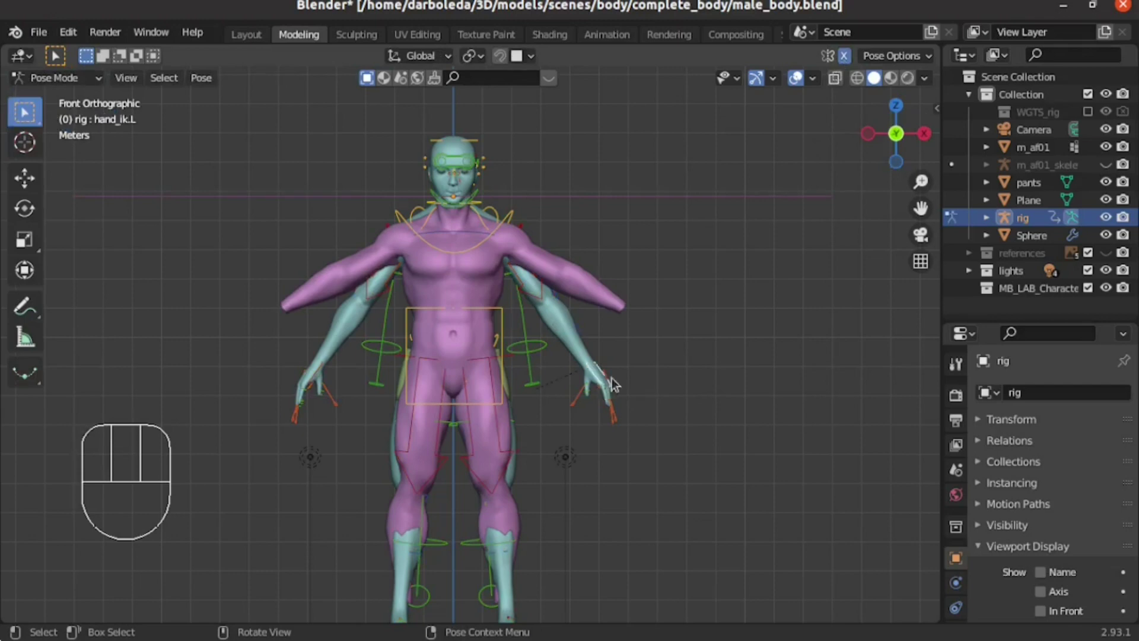
# - Move and rotate the left hand IK control so the reference arm follows the mesh arm
pyautogui.moveTo(653, 383); pyautogui.dragTo(588, 428)
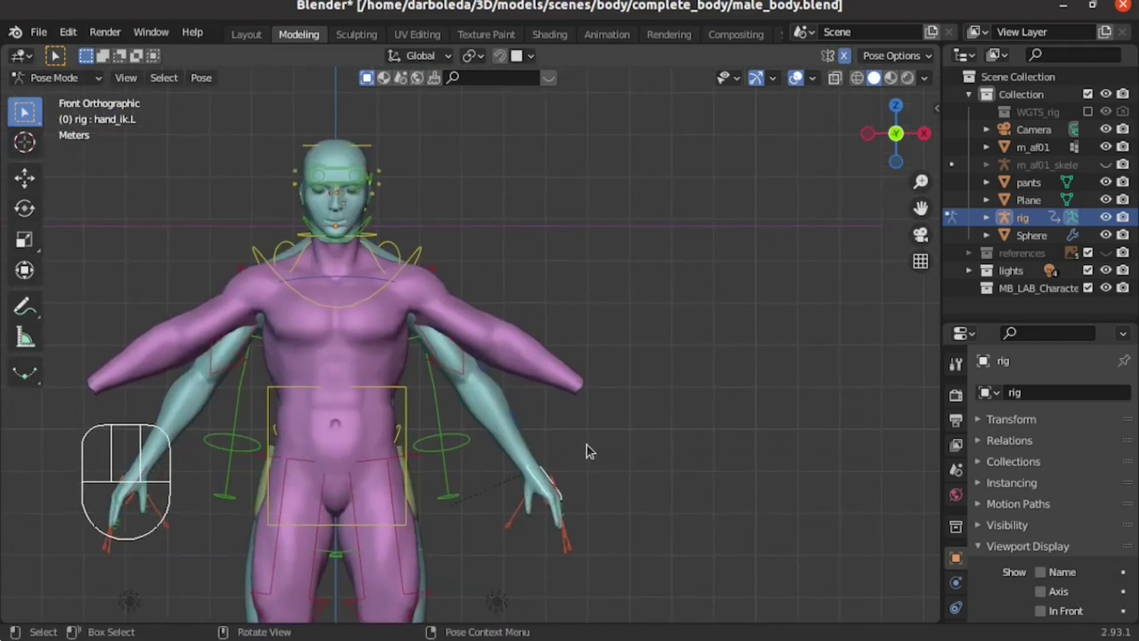
pyautogui.press('g')
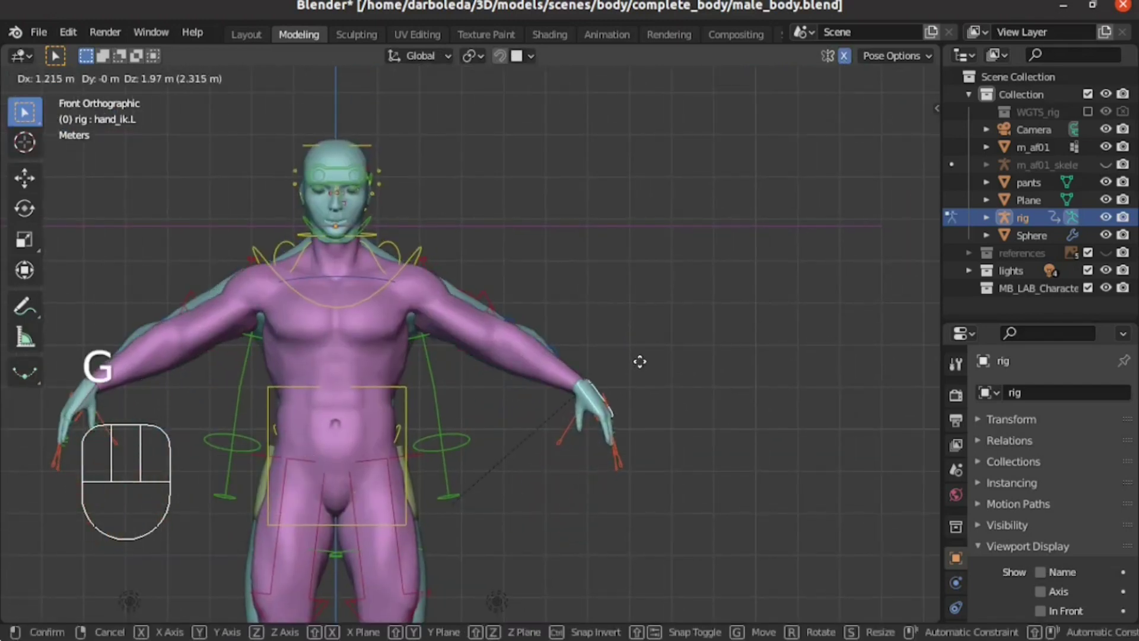
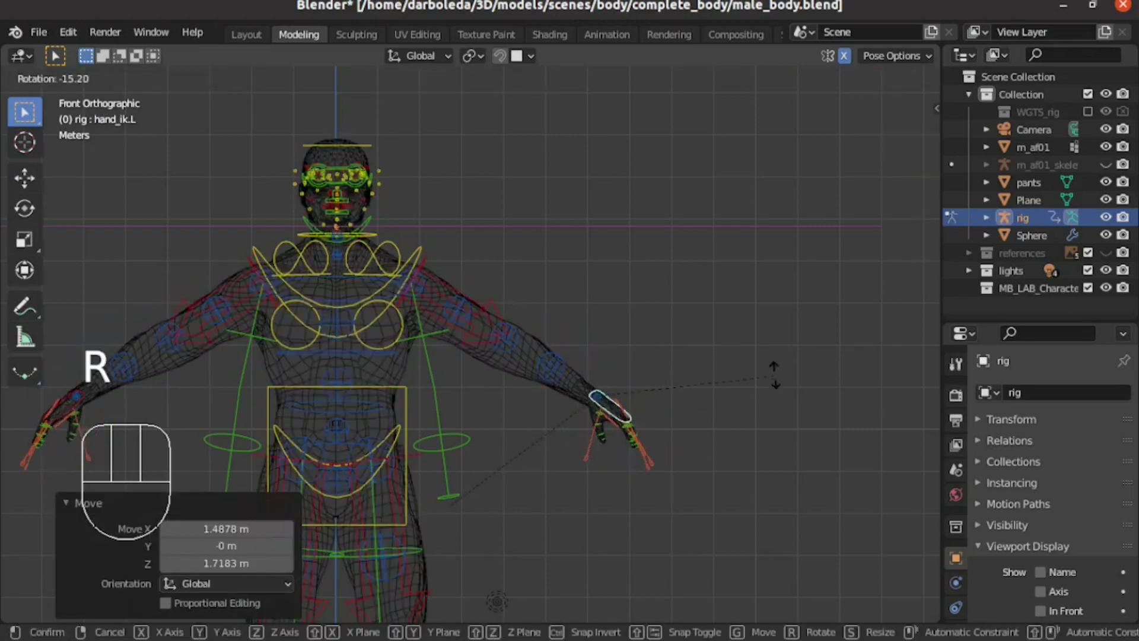
pyautogui.click(834, 83)
pyautogui.click(724, 400)
pyautogui.press('KP_7')
pyautogui.press('KP_1')
pyautogui.middleClick(544, 436)
pyautogui.press('KP_3')
pyautogui.click(450, 490)
# - Nudge the hand control once more, then make m_af01 active and view it from the right
pyautogui.press('g')
pyautogui.middleClick(661, 393)
pyautogui.press('KP_1')
pyautogui.middleClick(623, 424)
pyautogui.press('Tab')
pyautogui.click(358, 92)
pyautogui.press('KP_3')
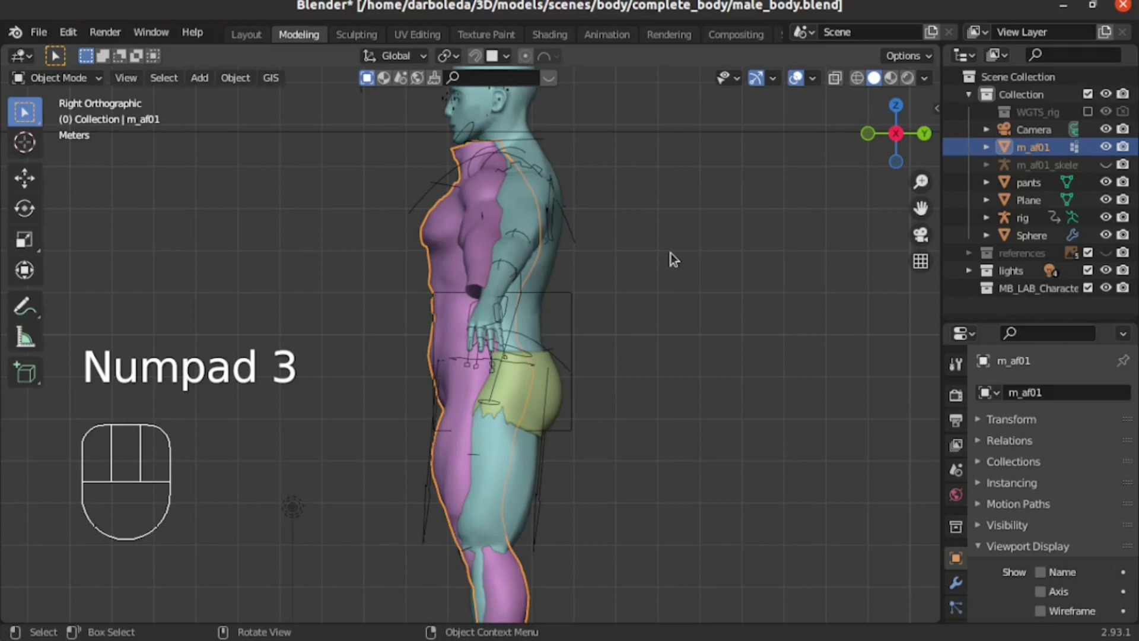
# - Slide m_af01 along global Y so it overlaps the reference body from side and front
pyautogui.moveTo(673, 276); pyautogui.dragTo(632, 361)
pyautogui.press('g')
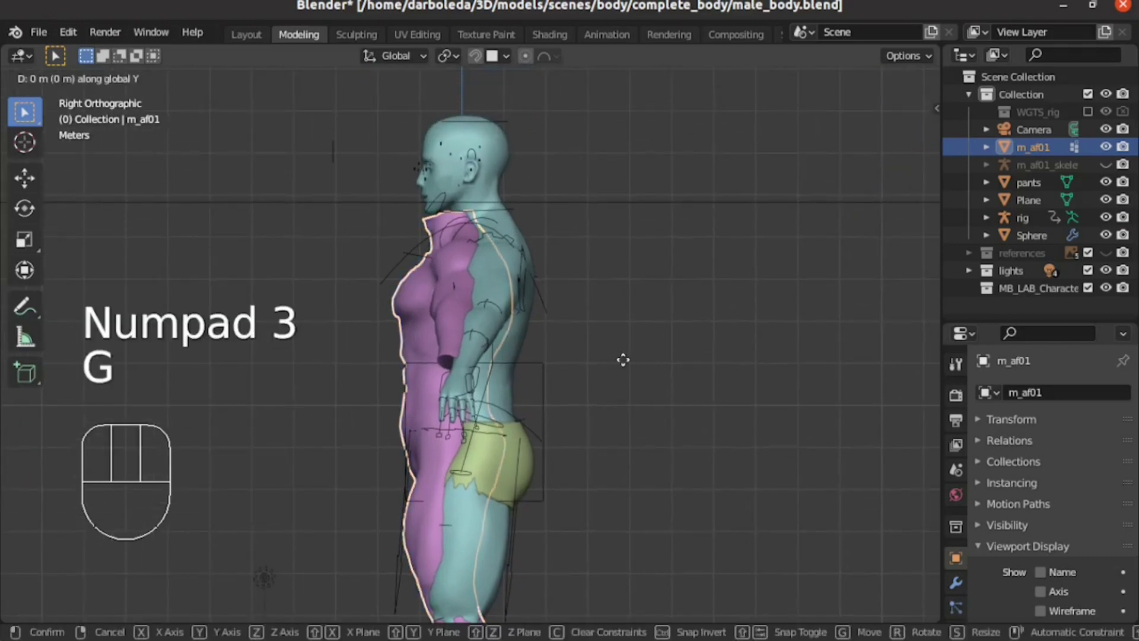
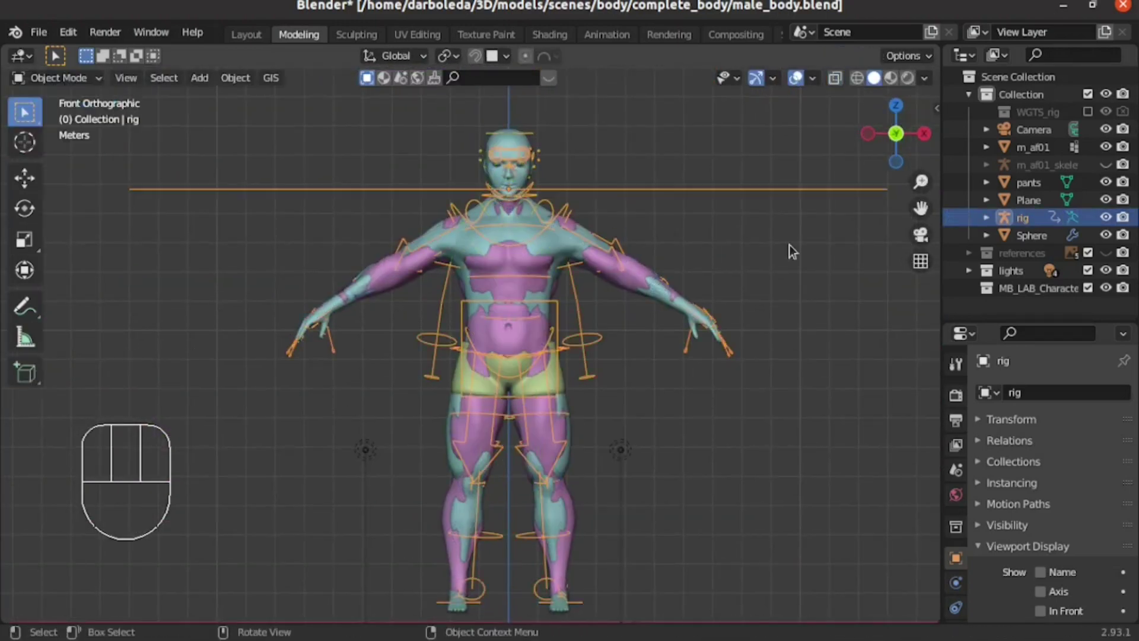
pyautogui.press('Tab')
pyautogui.press('Tab')
pyautogui.moveTo(664, 391); pyautogui.dragTo(600, 389)
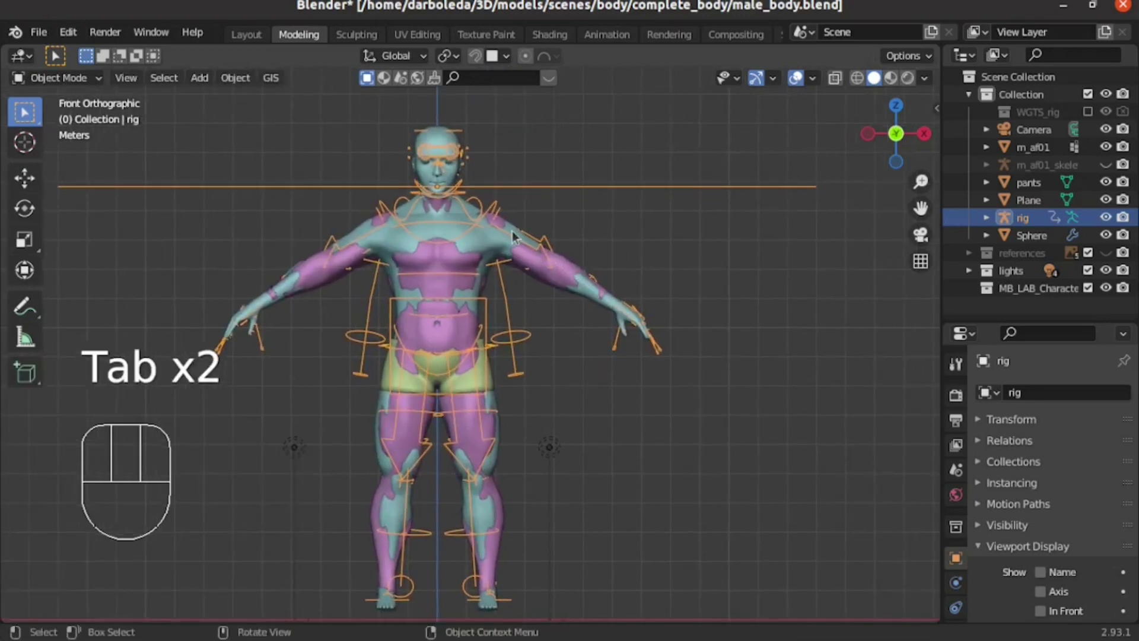
# - On the Cube reference body duplicate the Armature modifier and apply the copy, keeping one Armature
pyautogui.click(484, 250)
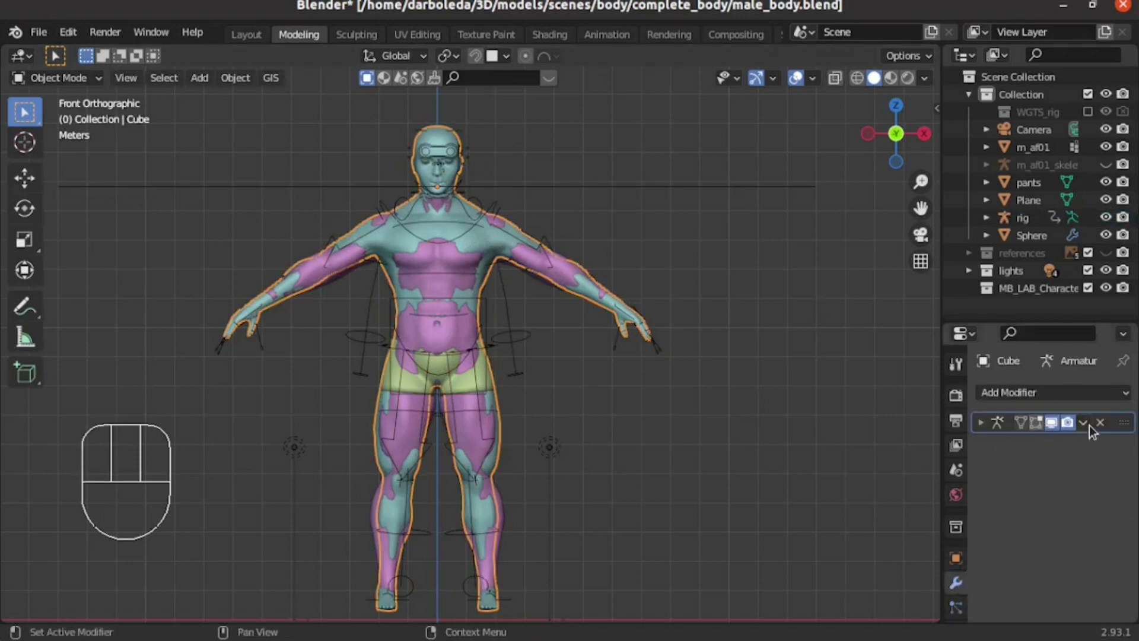
pyautogui.moveTo(1093, 429); pyautogui.dragTo(1035, 502)
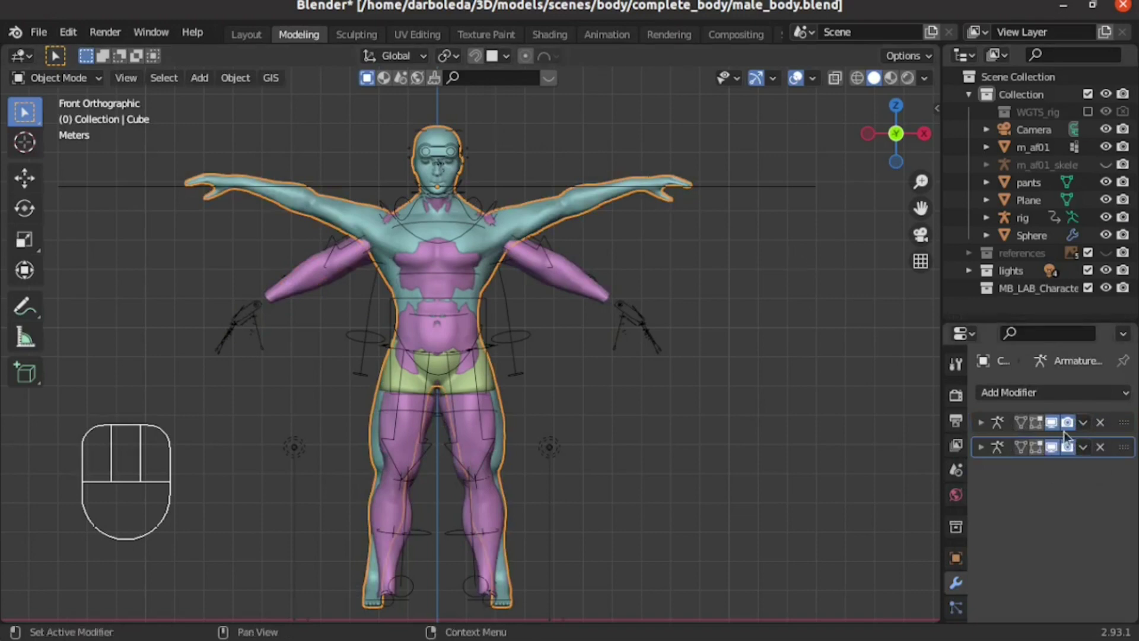
pyautogui.moveTo(1093, 431); pyautogui.dragTo(790, 379)
pyautogui.press('Tab')
pyautogui.middleClick(679, 302)
pyautogui.press('KP_1')
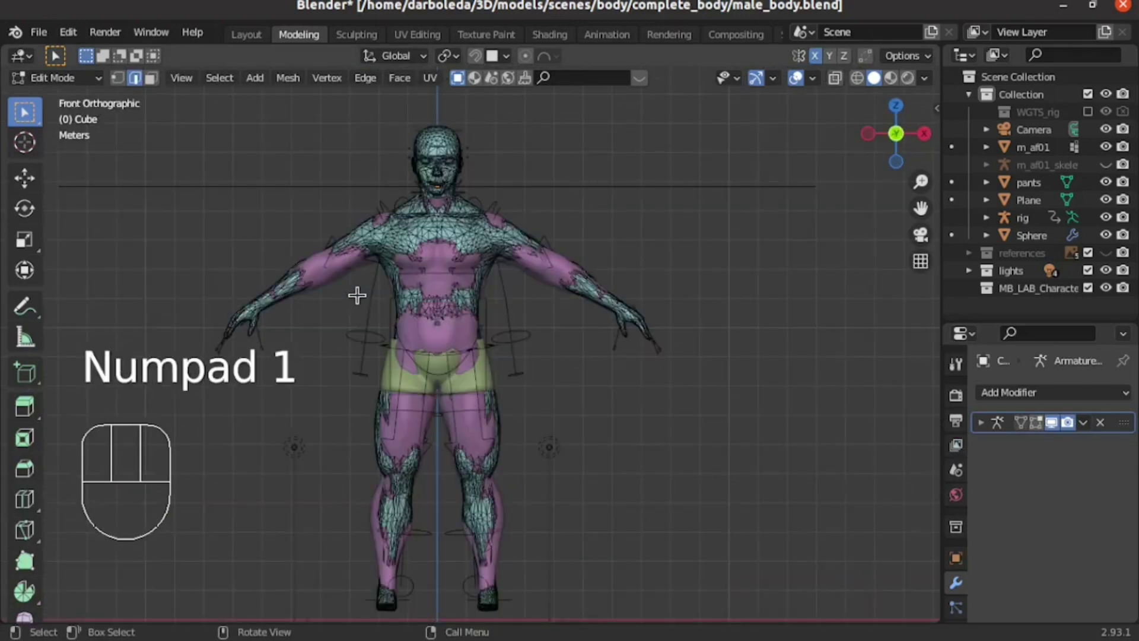
pyautogui.press('Tab')
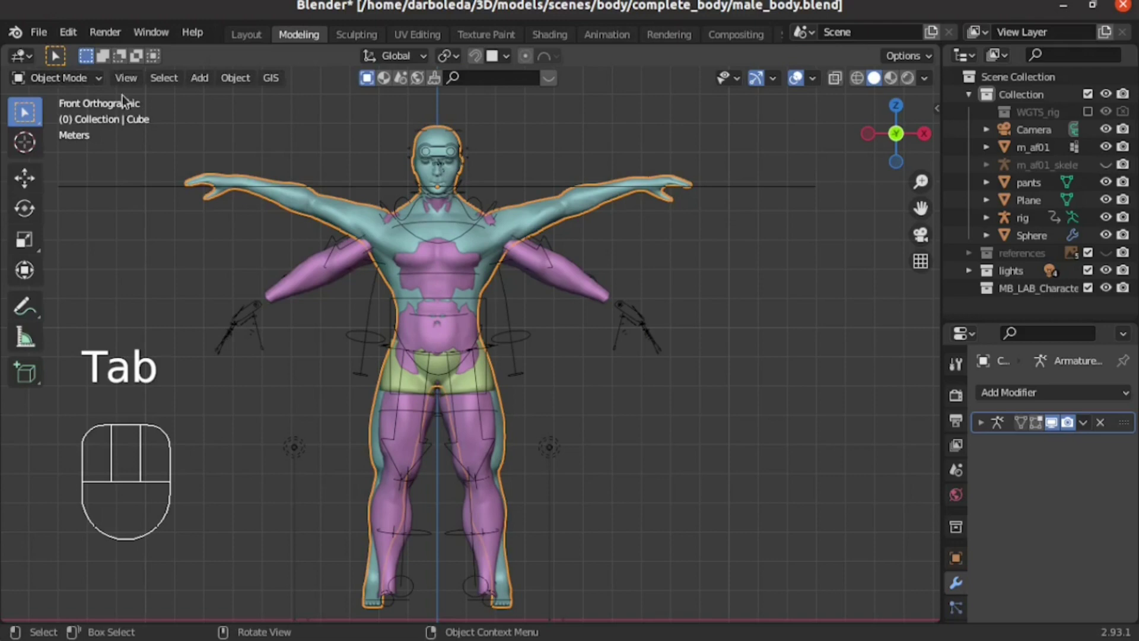
# - In Pose Mode clear all bones' location, rotation and scale, then return the rig to Object Mode
pyautogui.click(375, 191)
pyautogui.moveTo(80, 87); pyautogui.dragTo(71, 148)
pyautogui.press('ctrl+a')
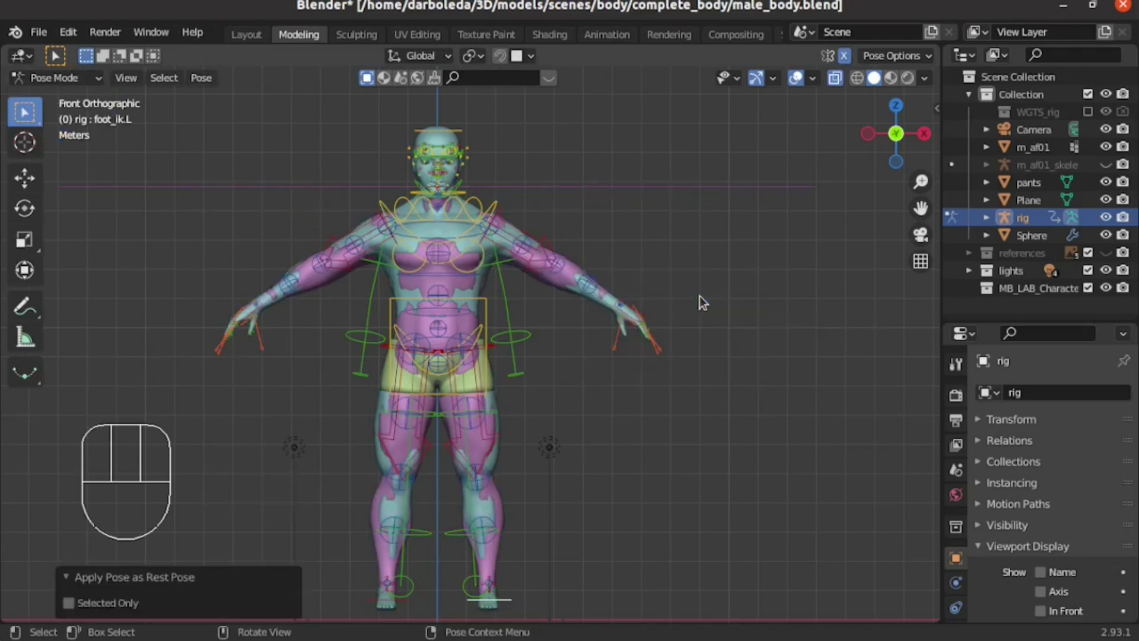
pyautogui.press('Tab')
pyautogui.press('Tab')
pyautogui.press('Tab')
pyautogui.press('Tab')
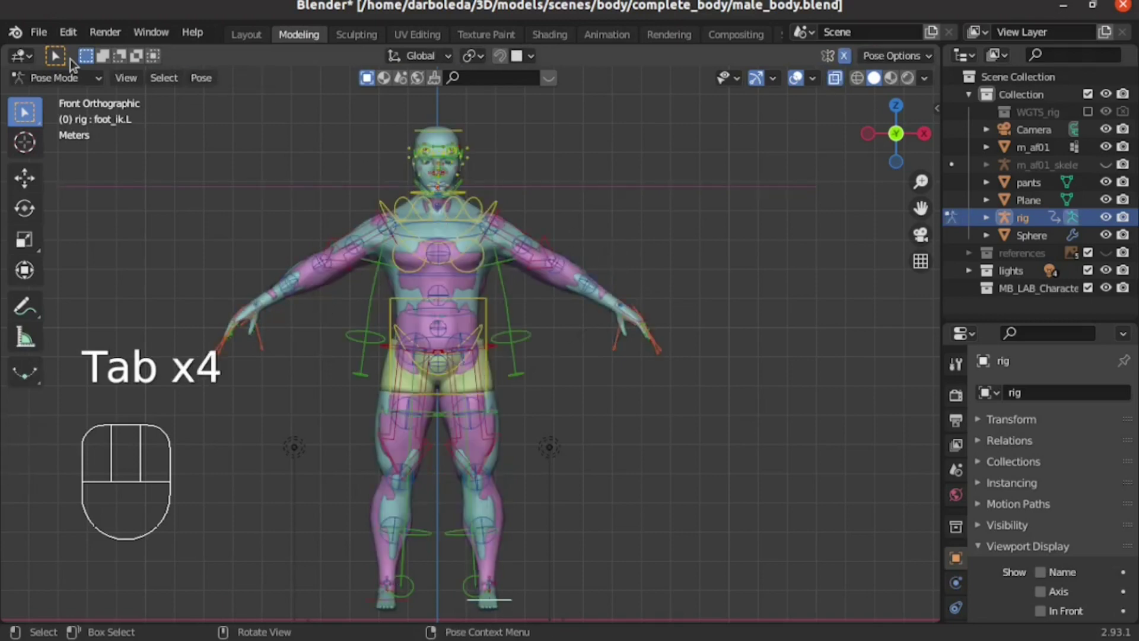
pyautogui.click(84, 92)
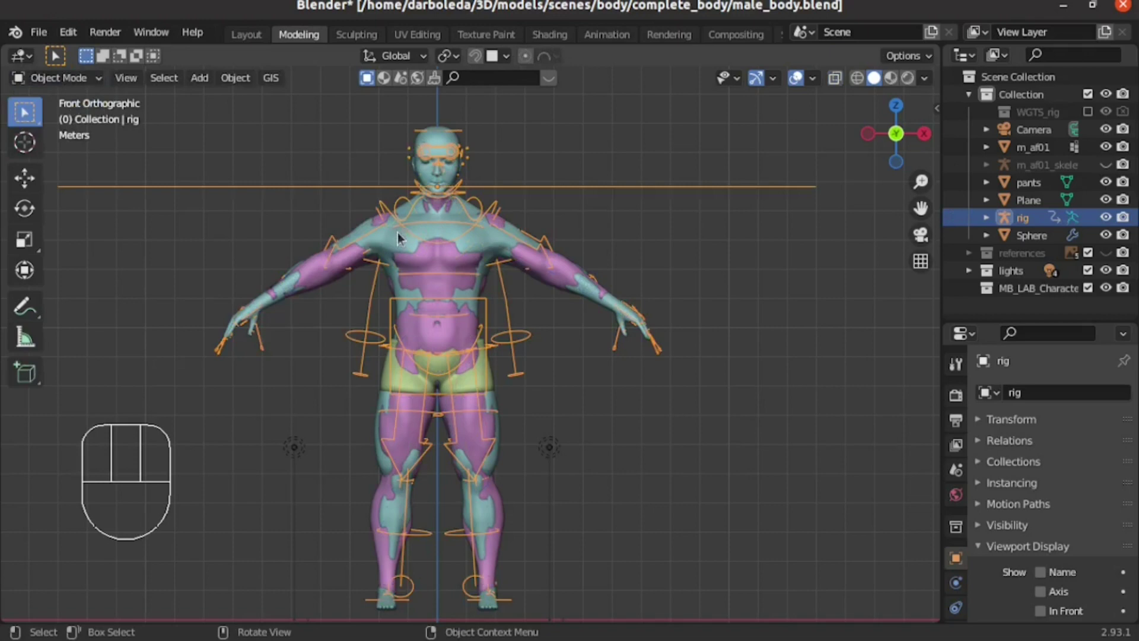
# - Select m_af01 and enter Edit Mode with proportional editing on, framed on the leg
pyautogui.click(387, 239)
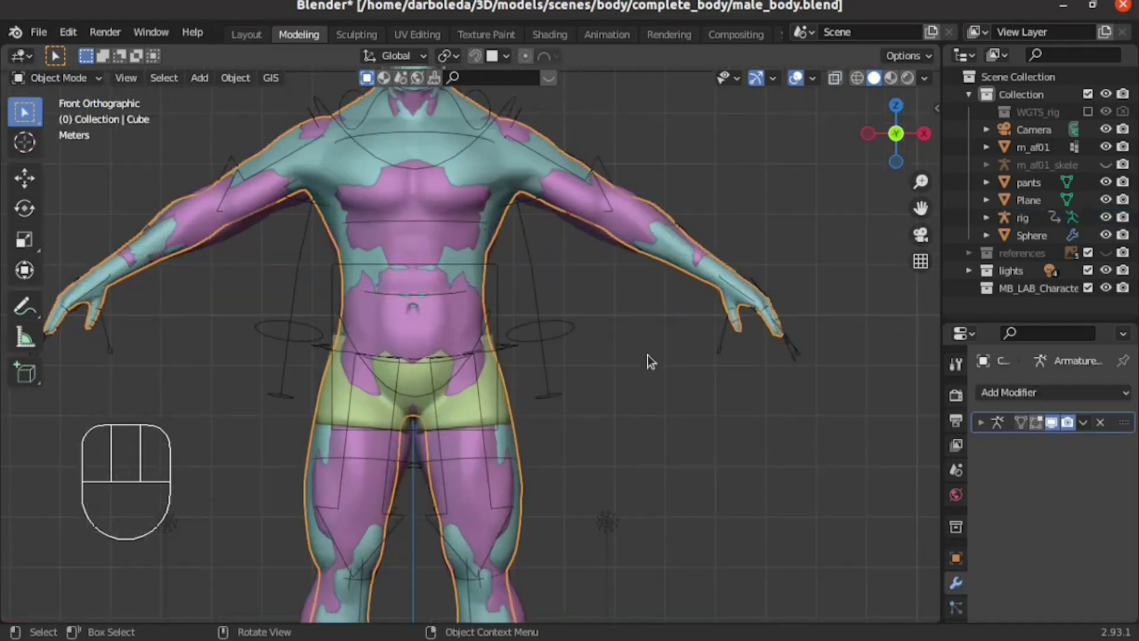
pyautogui.moveTo(624, 350); pyautogui.dragTo(642, 387)
pyautogui.moveTo(608, 286); pyautogui.dragTo(639, 461)
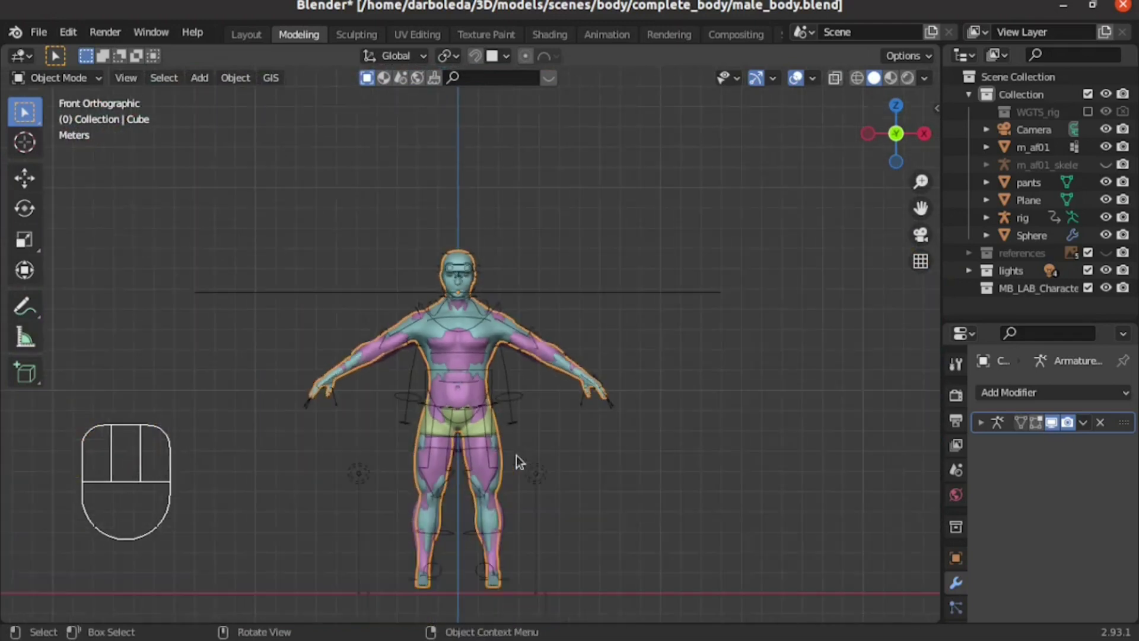
pyautogui.middleClick(565, 467)
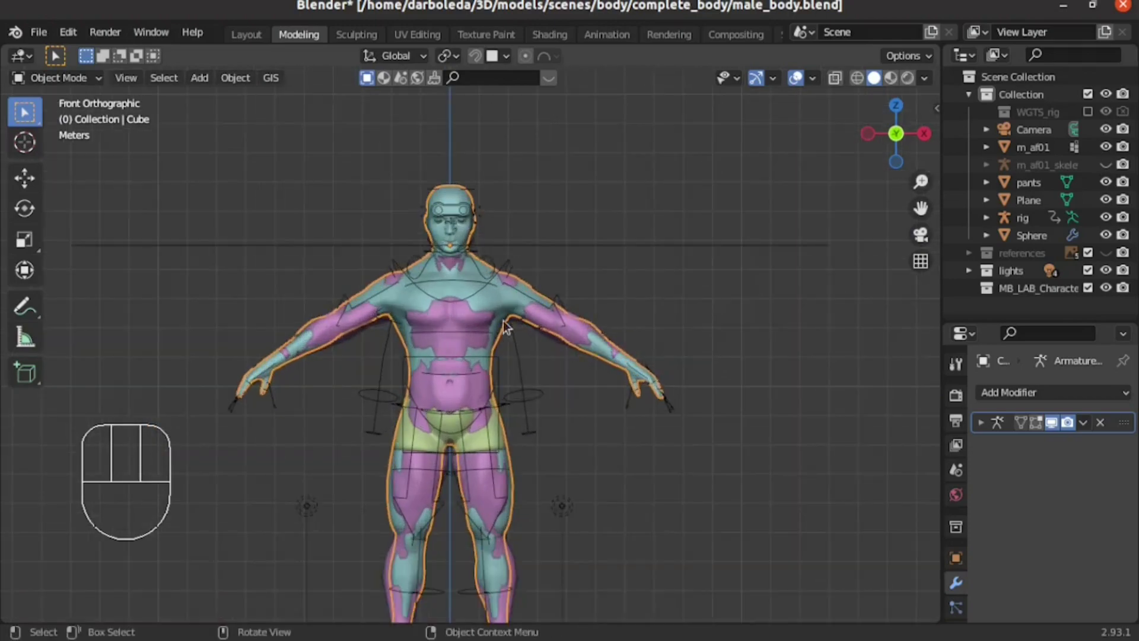
pyautogui.click(443, 340)
pyautogui.press('Tab')
pyautogui.middleClick(588, 338)
# - Inspect the foot against the proxy and select the ankle vertices for proportional editing
pyautogui.press('Tab')
pyautogui.press('KP_1')
pyautogui.press('KP_3')
pyautogui.middleClick(304, 489)
pyautogui.click(530, 65)
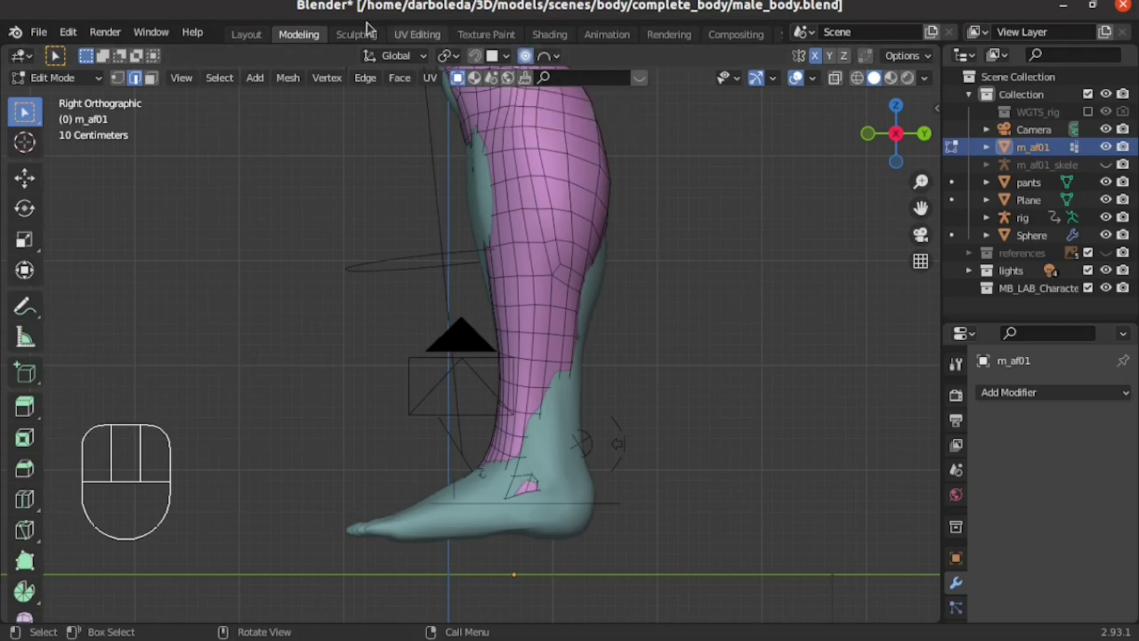
pyautogui.moveTo(583, 394); pyautogui.dragTo(599, 321)
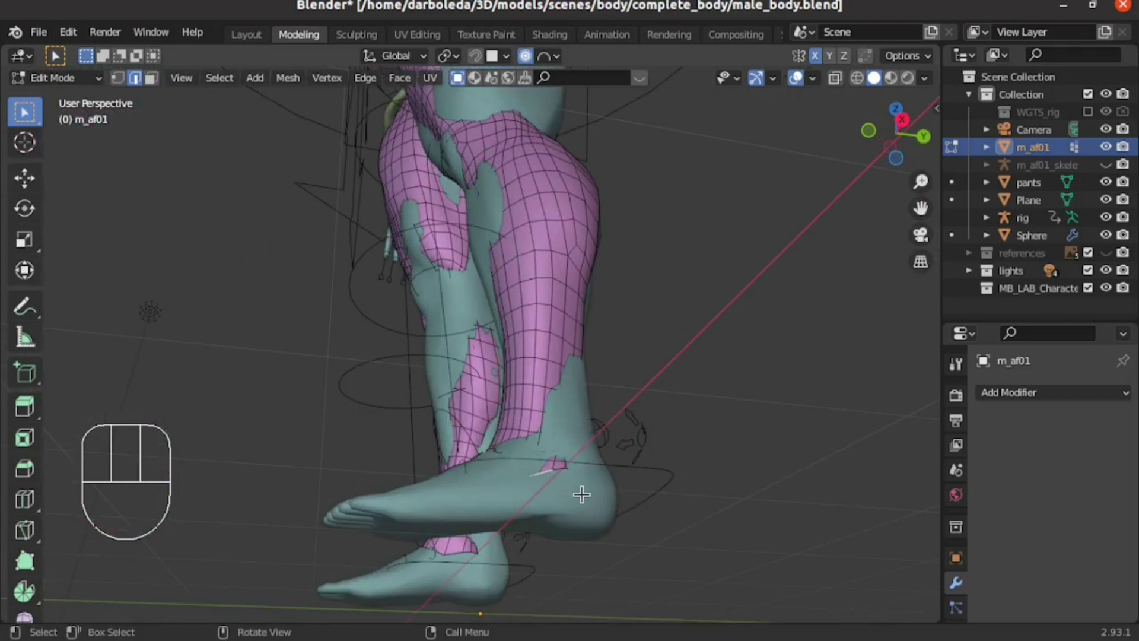
pyautogui.click(559, 466)
pyautogui.click(562, 466)
pyautogui.click(544, 470)
pyautogui.moveTo(579, 480); pyautogui.dragTo(679, 480)
# - From side view pull the ankle vertices up along Z with soft falloff and start a sideways move
pyautogui.press('KP_3')
pyautogui.press('g')
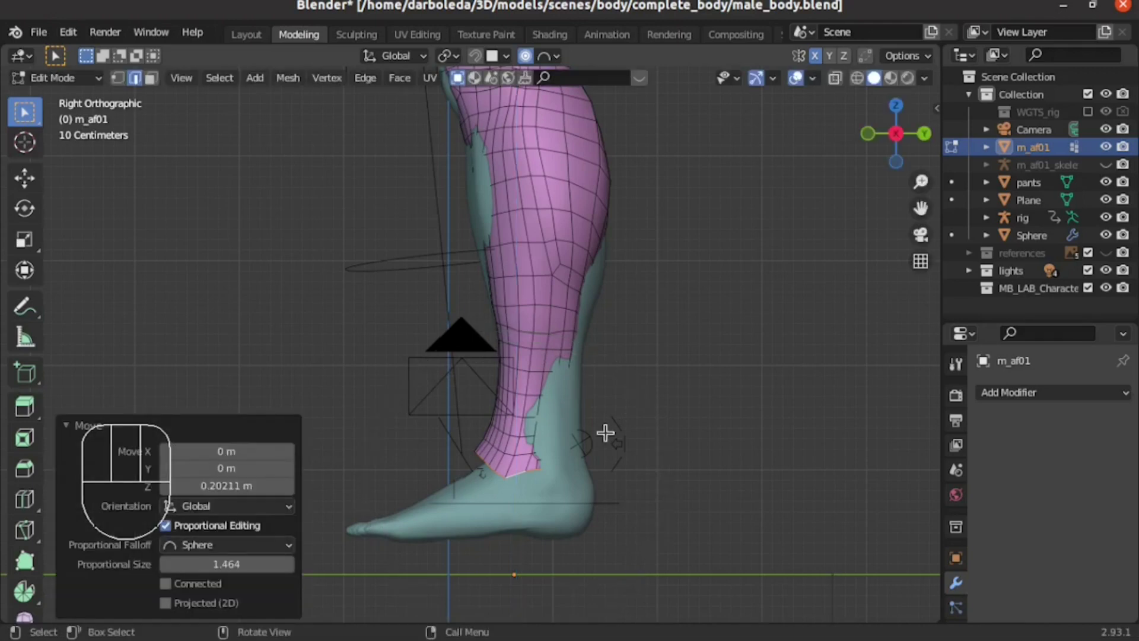
pyautogui.press('g')
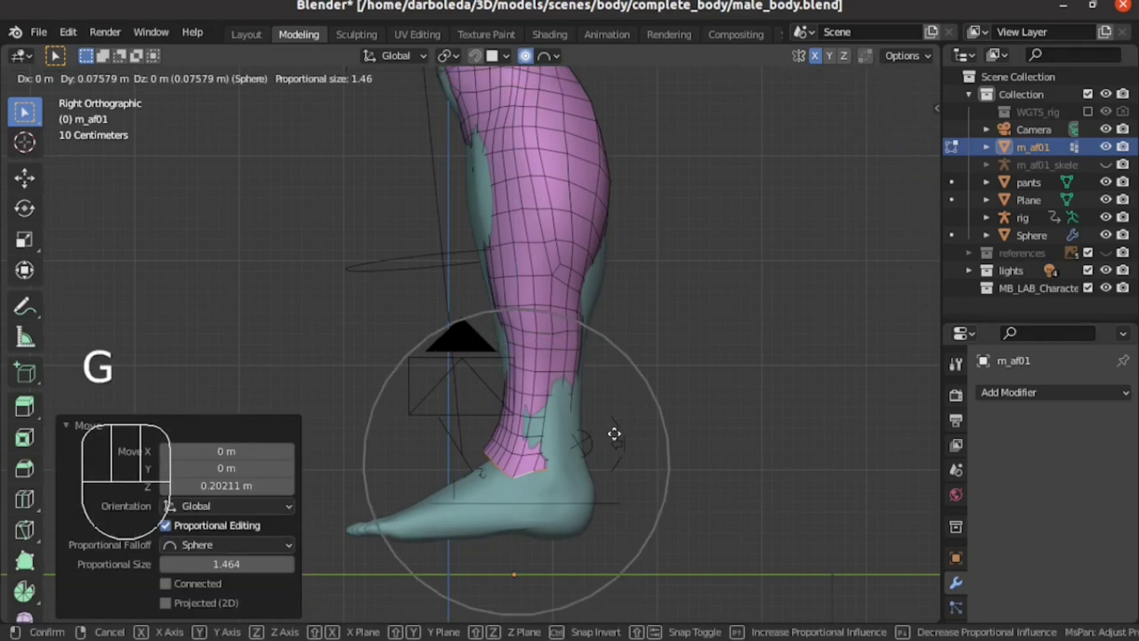
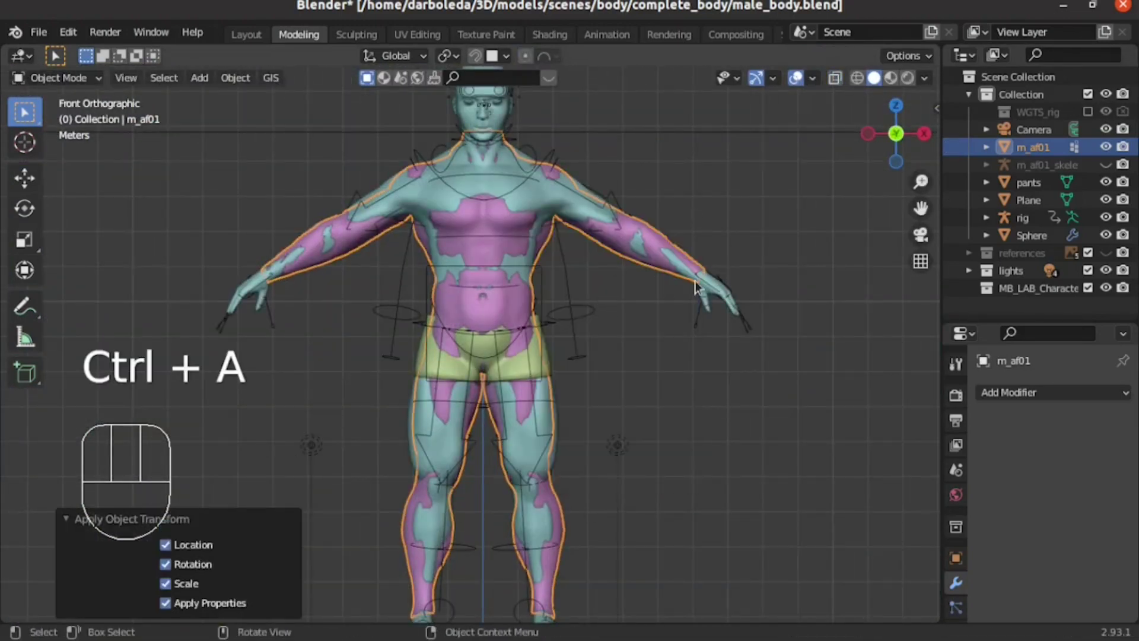
# - Add a Shrinkwrap modifier to m_af01, Nearest Surface, Outside Surface, targeting Cube
pyautogui.moveTo(1107, 403); pyautogui.dragTo(928, 241)
pyautogui.moveTo(1105, 483); pyautogui.dragTo(1105, 533)
pyautogui.click(1110, 503)
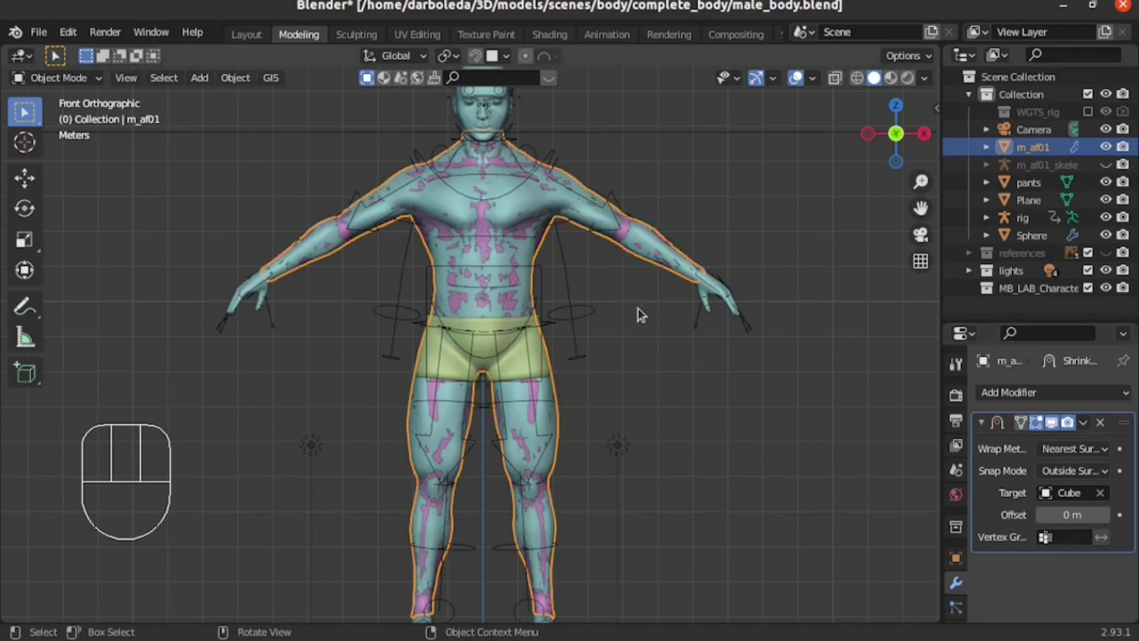
# - Check the wrapped body around the shoulder and arm, then select the Cube proxy
pyautogui.moveTo(657, 332); pyautogui.dragTo(677, 458)
pyautogui.moveTo(691, 419); pyautogui.dragTo(564, 386)
pyautogui.moveTo(578, 356); pyautogui.dragTo(591, 354)
pyautogui.press('KP_1')
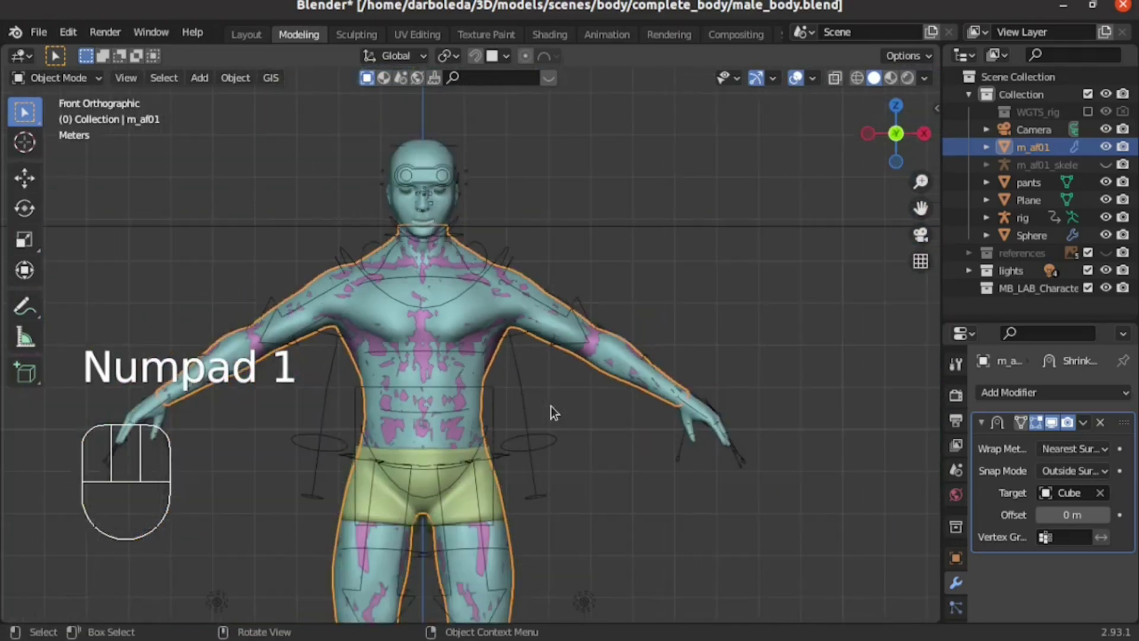
pyautogui.moveTo(573, 420); pyautogui.dragTo(589, 344)
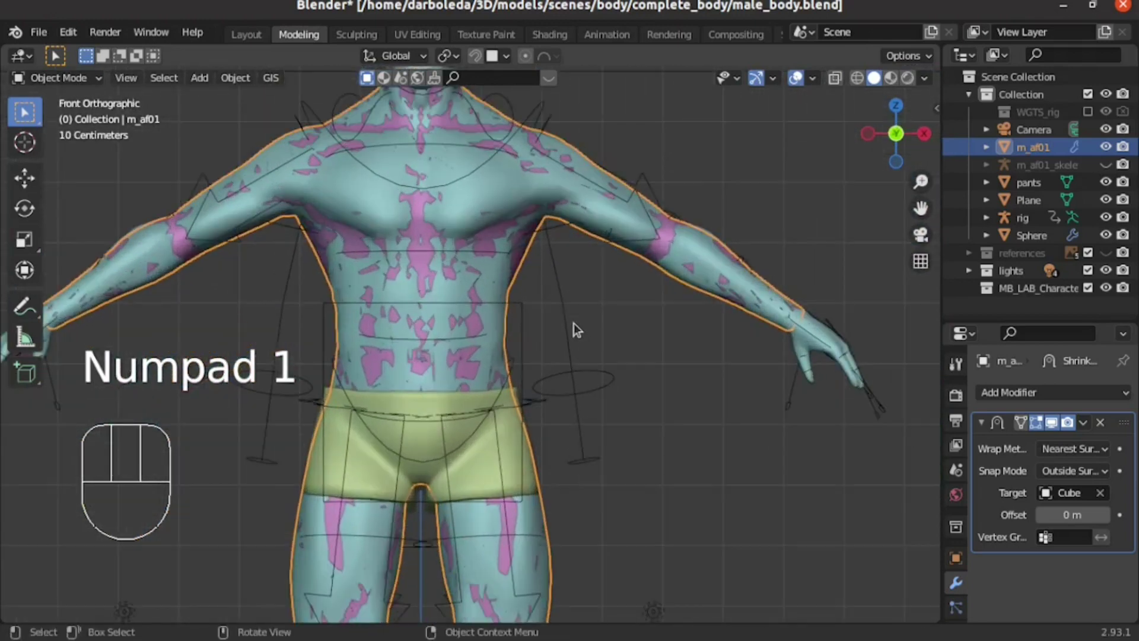
pyautogui.click(458, 164)
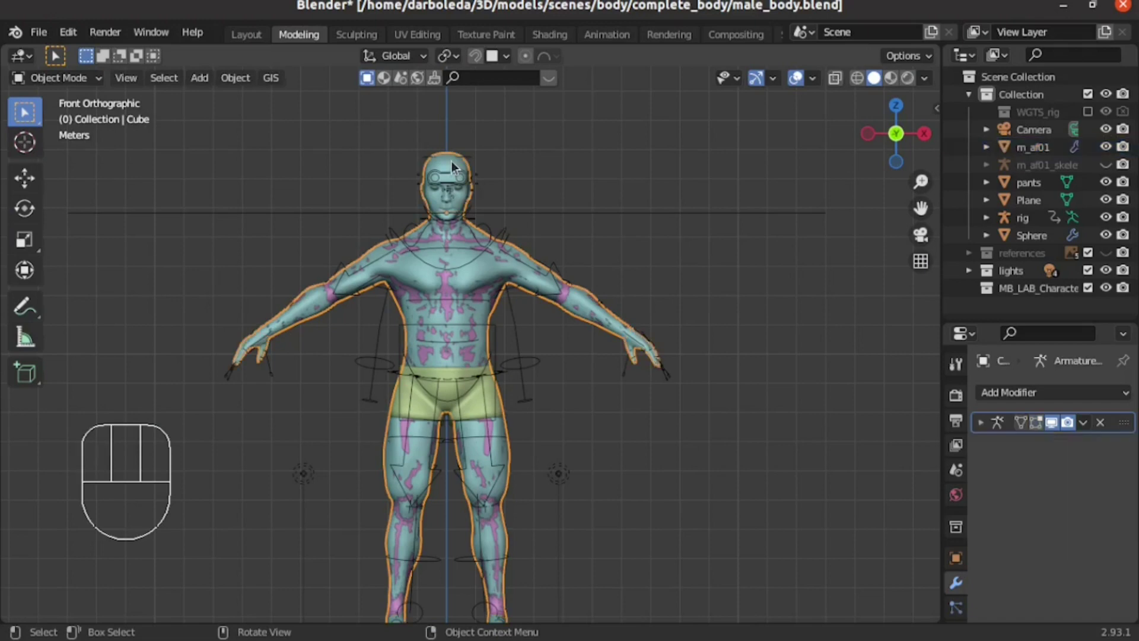
# - Hide the Cube proxy and the rig, leaving m_af01 active with its wrapped surface visible
pyautogui.press('h')
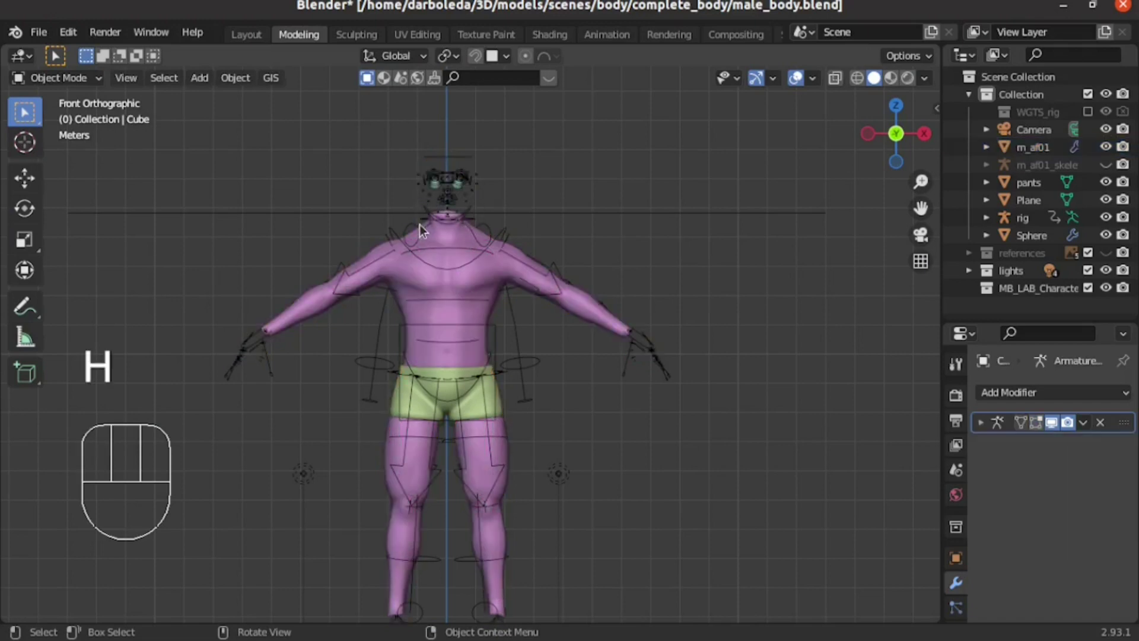
pyautogui.click(418, 227)
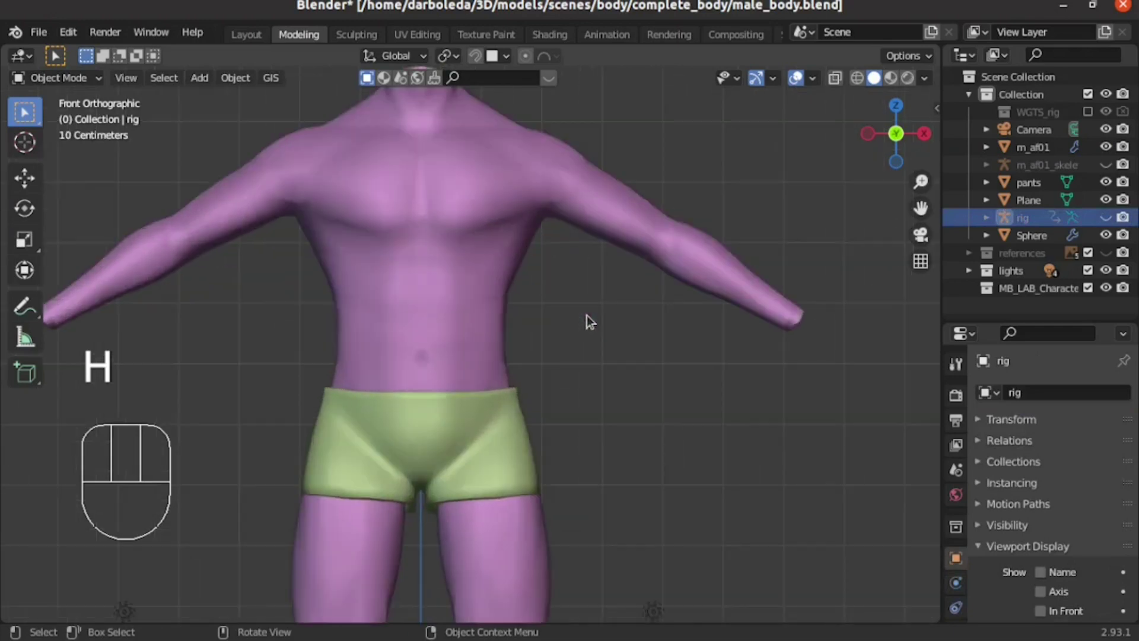
pyautogui.moveTo(577, 300); pyautogui.dragTo(628, 382)
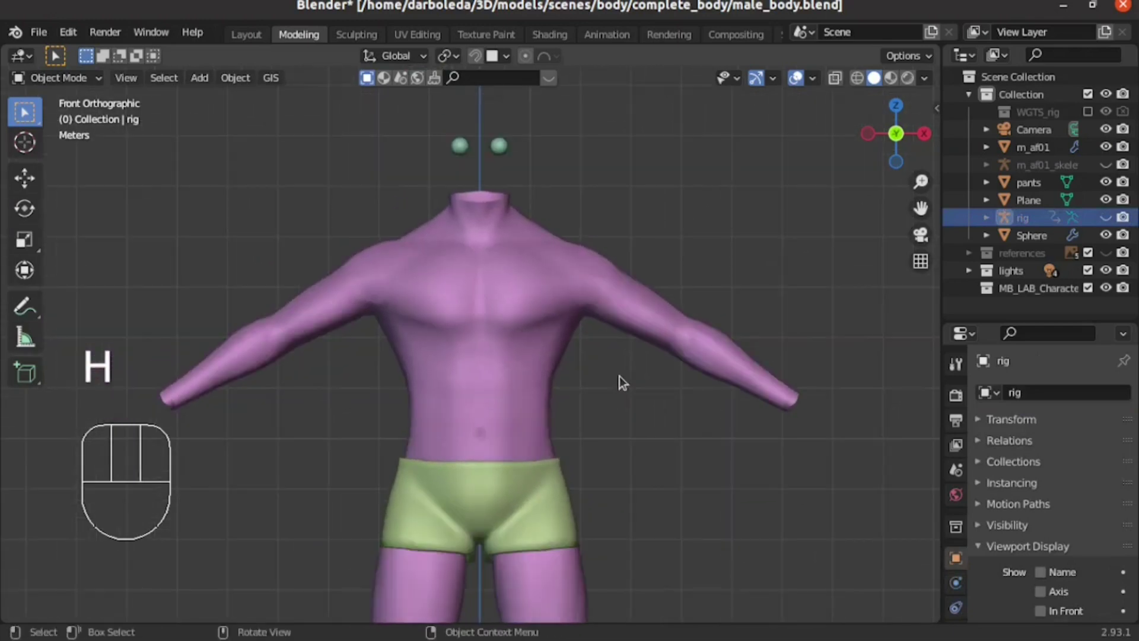
pyautogui.moveTo(652, 294); pyautogui.dragTo(588, 237)
pyautogui.moveTo(697, 243); pyautogui.dragTo(621, 289)
pyautogui.moveTo(633, 267); pyautogui.dragTo(377, 240)
pyautogui.moveTo(762, 408); pyautogui.dragTo(459, 466)
pyautogui.press('KP_1')
pyautogui.click(489, 282)
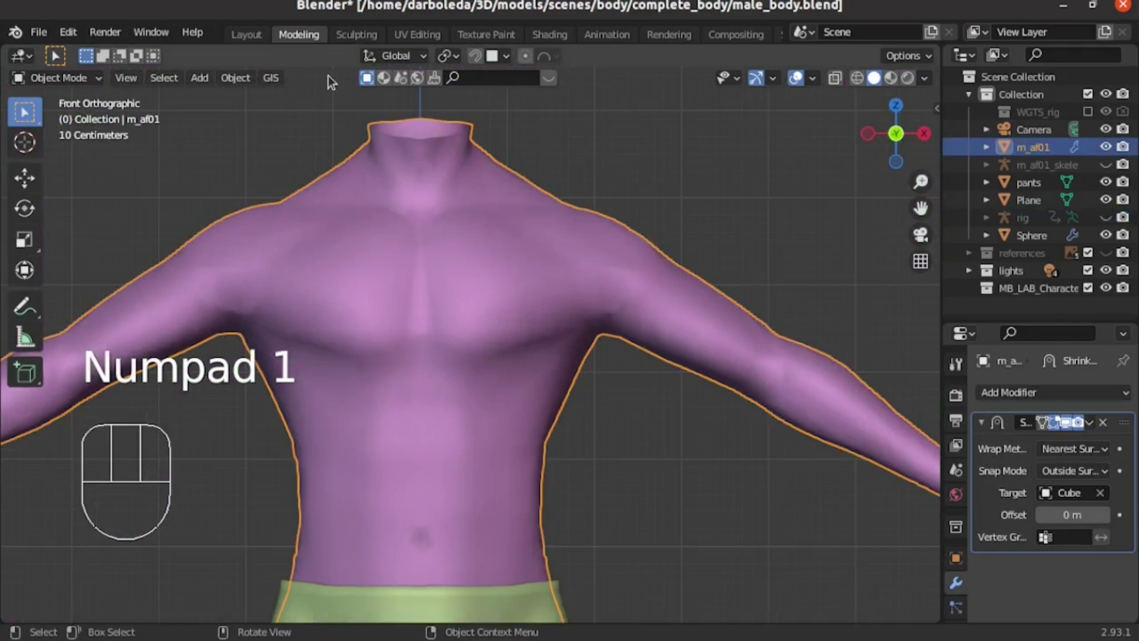
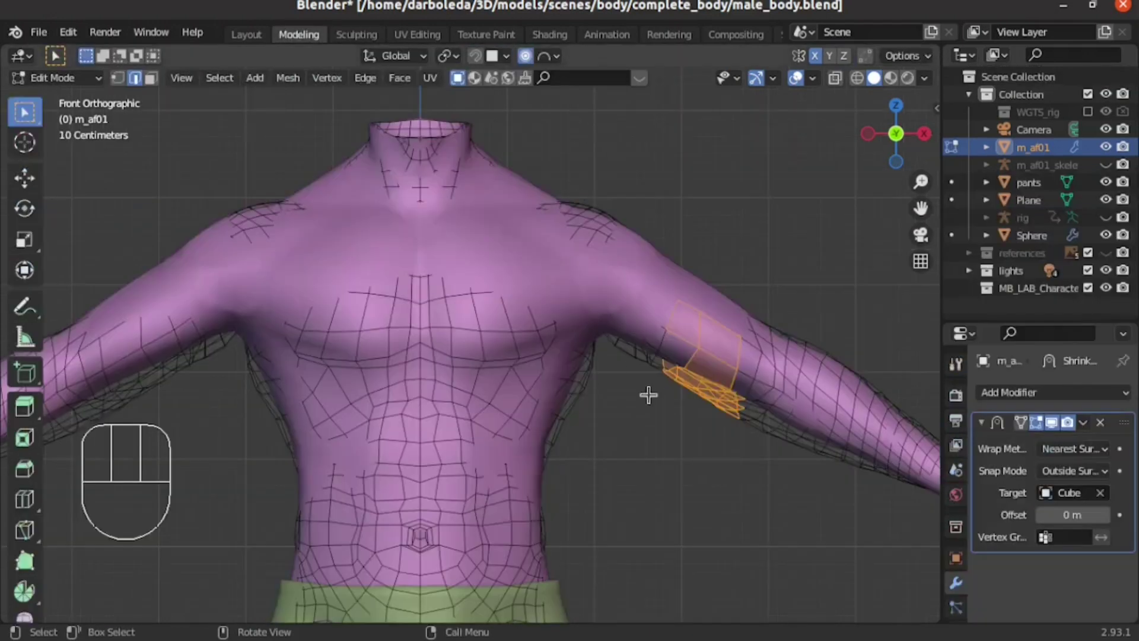
# - Leave Edit Mode and orbit around the armpit to check the wrapped shape
pyautogui.press('Tab')
pyautogui.moveTo(636, 392); pyautogui.dragTo(582, 275)
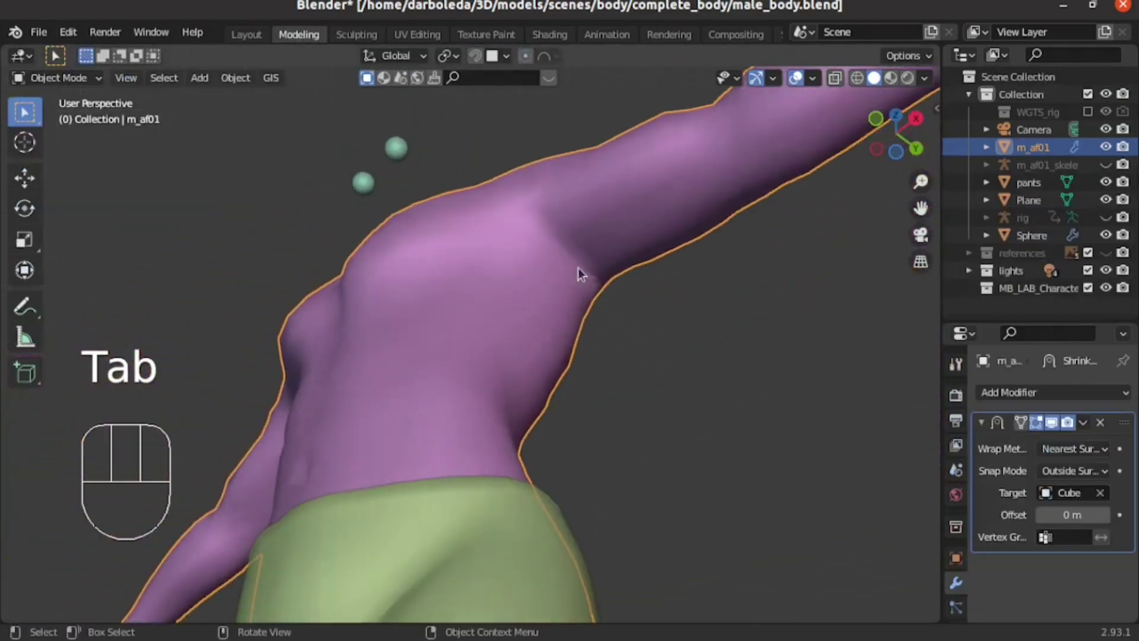
pyautogui.moveTo(510, 355); pyautogui.dragTo(605, 247)
pyautogui.middleClick(628, 405)
pyautogui.press('Tab')
pyautogui.press('h')
pyautogui.middleClick(492, 252)
# - Apply m_af01's Shrinkwrap modifier so the wrapped shape is kept with no modifiers left
pyautogui.press('Tab')
pyautogui.press('KP_1')
pyautogui.press('shift+Tab')
pyautogui.middleClick(486, 434)
pyautogui.press('KP_3')
pyautogui.press('KP_1')
pyautogui.moveTo(1091, 430); pyautogui.dragTo(533, 349)
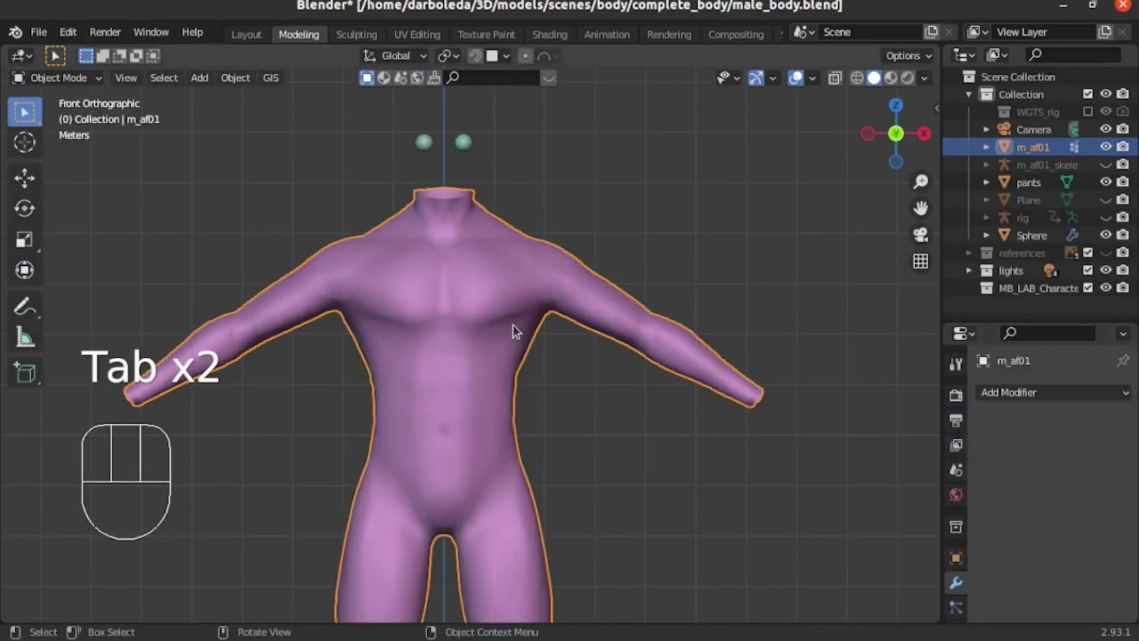
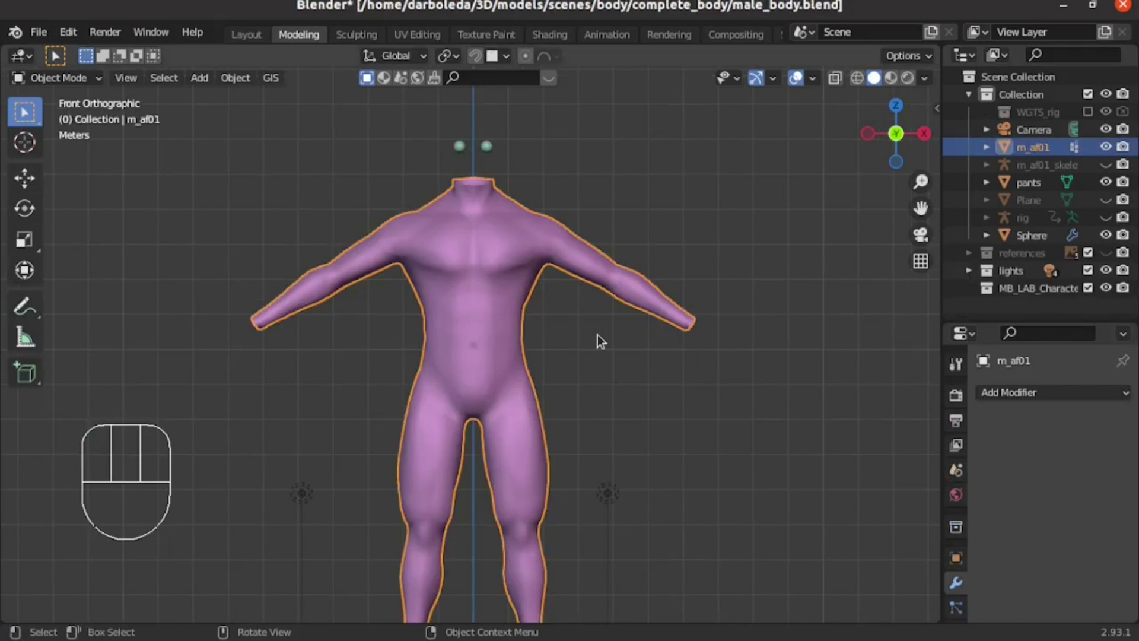
# - Paste the detailed body copy m_af01.001 into the scene and scale it up to match the retopo body
pyautogui.press('ctrl+v')
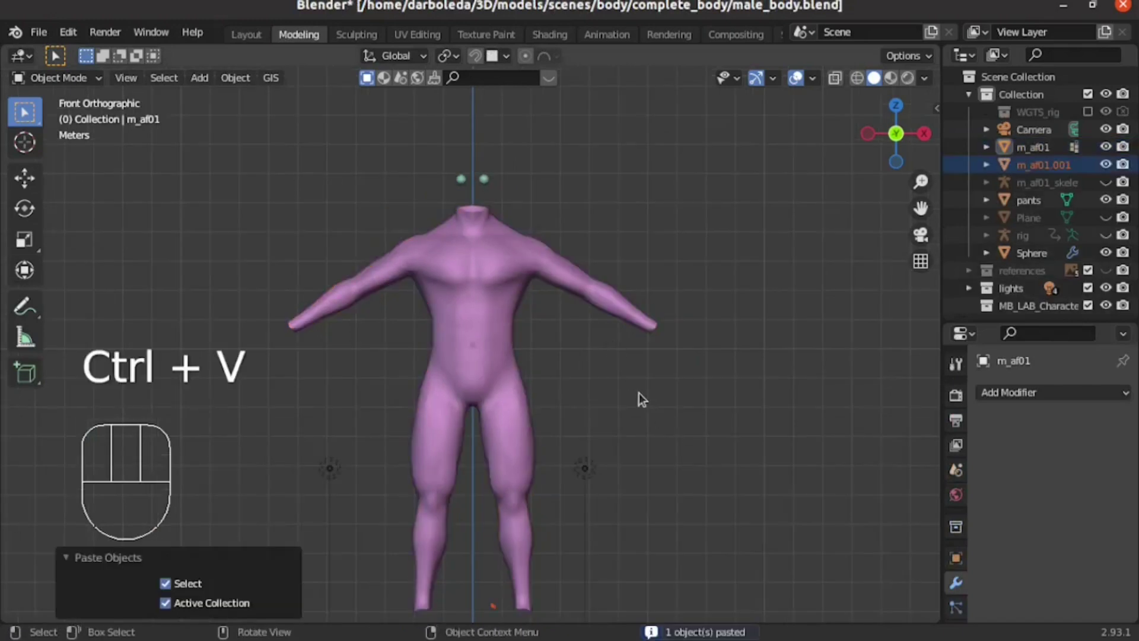
pyautogui.press('s')
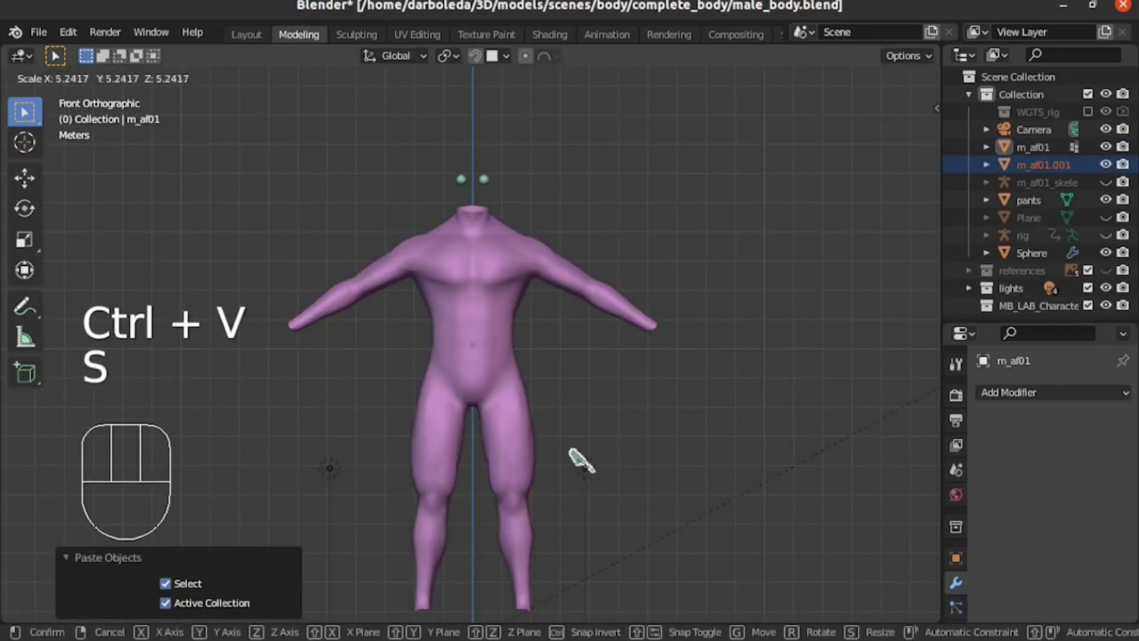
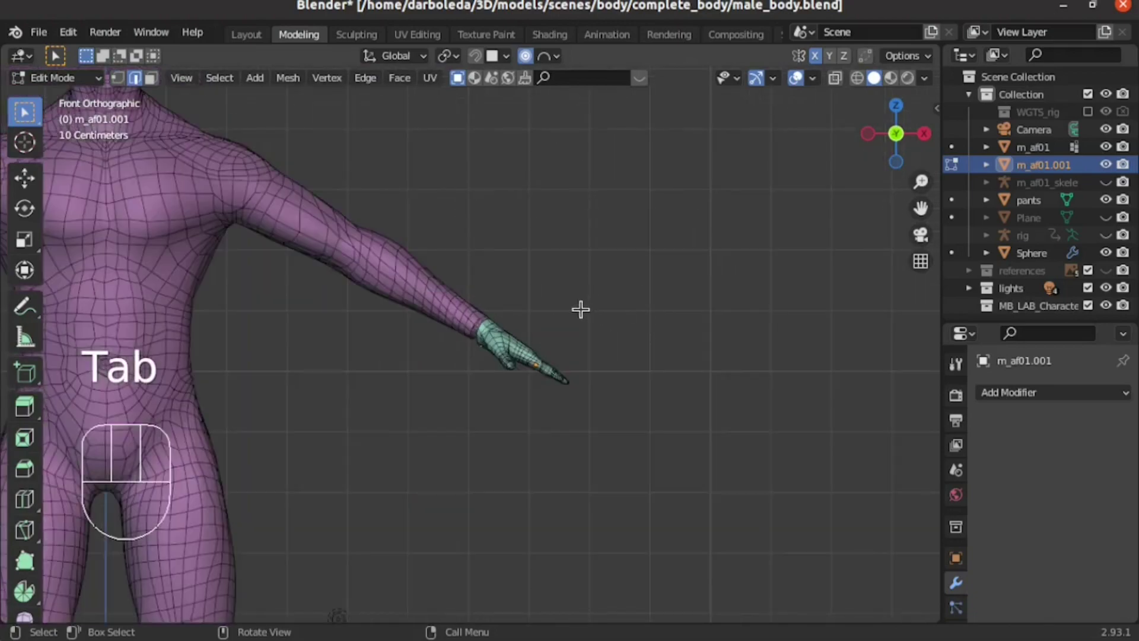
# - Join the pasted hand object into the body mesh m_af01.001 with Ctrl+J
pyautogui.press('Tab')
pyautogui.click(428, 300)
pyautogui.click(524, 351)
pyautogui.press('ctrl+j')
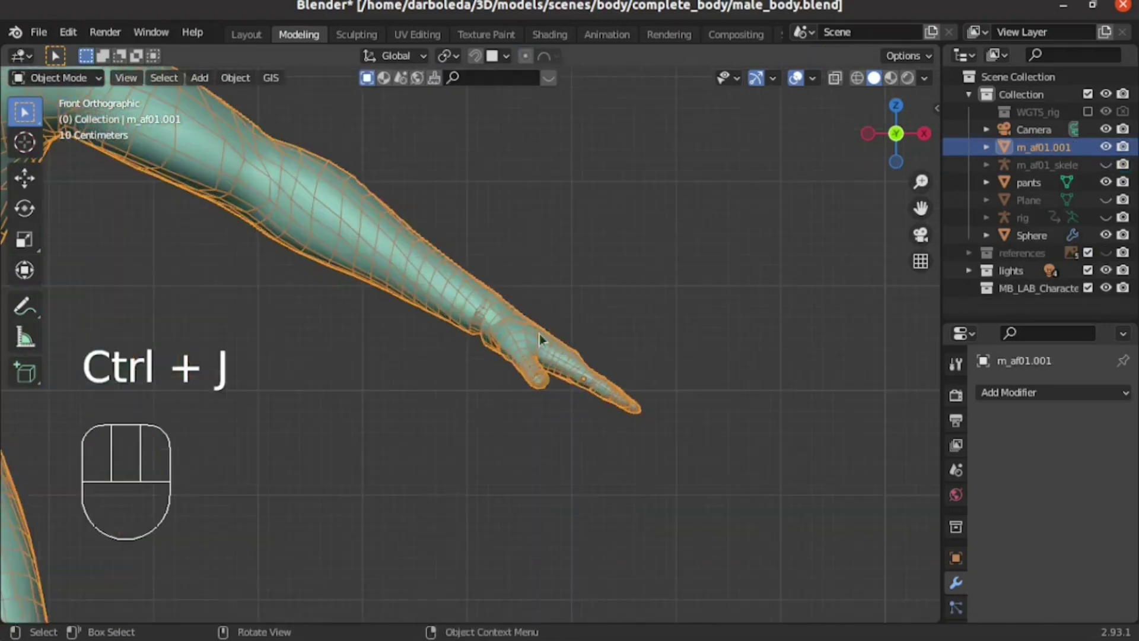
pyautogui.moveTo(547, 360); pyautogui.dragTo(539, 432)
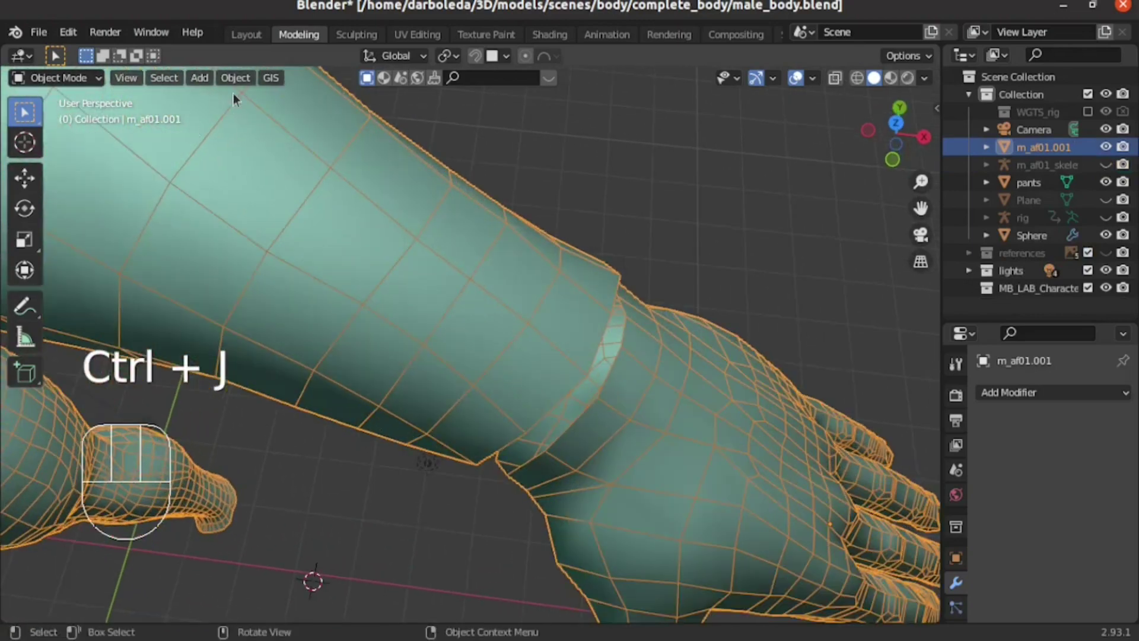
pyautogui.click(13, 85)
# - In Edit Mode, fill faces between the hand and wrist vertices to bridge the seam
pyautogui.press('Tab')
pyautogui.middleClick(13, 77)
pyautogui.moveTo(268, 208); pyautogui.dragTo(285, 221)
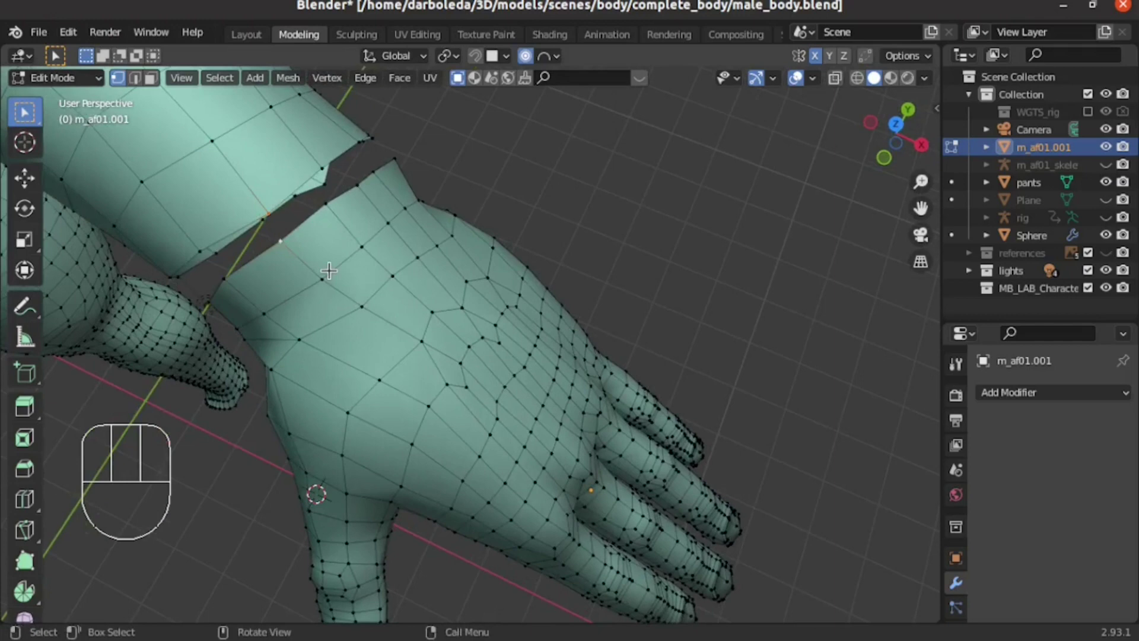
pyautogui.press('f')
pyautogui.moveTo(356, 285); pyautogui.dragTo(374, 338)
pyautogui.click(355, 264)
pyautogui.moveTo(362, 302); pyautogui.dragTo(376, 310)
pyautogui.press('f')
pyautogui.middleClick(387, 317)
pyautogui.middleClick(345, 290)
pyautogui.press('f')
pyautogui.press('ctrl+z')
pyautogui.click(378, 229)
pyautogui.middleClick(383, 254)
pyautogui.press('f')
pyautogui.press('f')
pyautogui.press('f')
pyautogui.press('f')
pyautogui.press('f')
# - Fill the remaining faces along the forearm seam to close the join
pyautogui.moveTo(298, 252); pyautogui.dragTo(523, 189)
pyautogui.moveTo(454, 379); pyautogui.dragTo(520, 252)
pyautogui.press('f')
pyautogui.press('f')
pyautogui.press('f')
pyautogui.press('f')
pyautogui.press('f')
pyautogui.press('f')
pyautogui.press('f')
pyautogui.moveTo(530, 174); pyautogui.dragTo(398, 273)
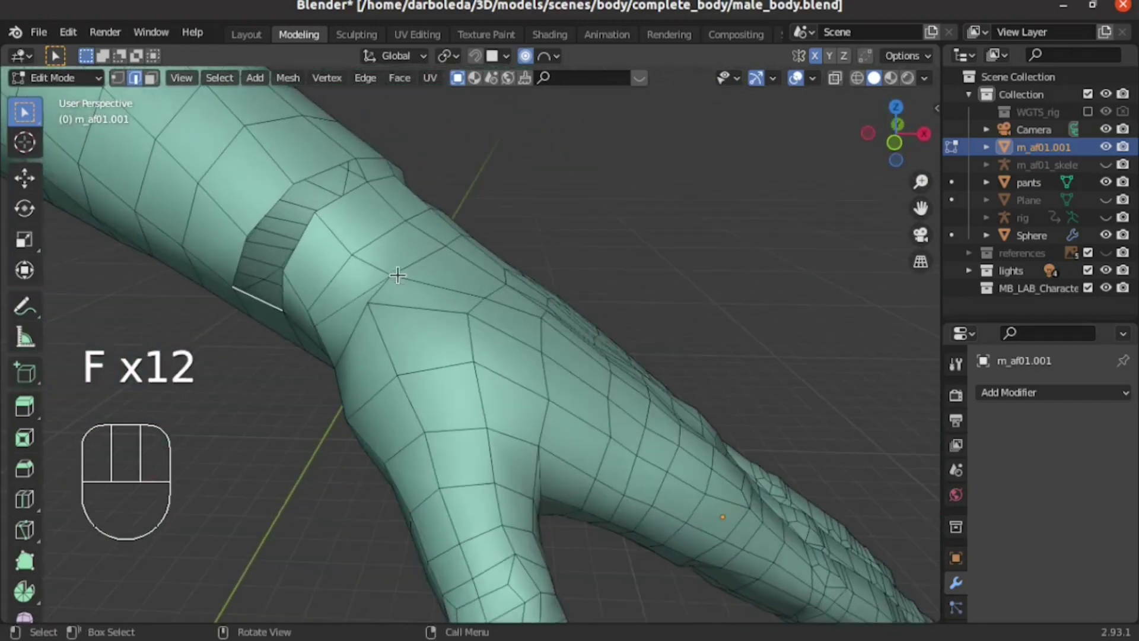
pyautogui.press('f')
pyautogui.press('f')
pyautogui.press('f')
# - Inspect the hand and arm topology from the side view, then return to Object Mode
pyautogui.moveTo(390, 216); pyautogui.dragTo(404, 315)
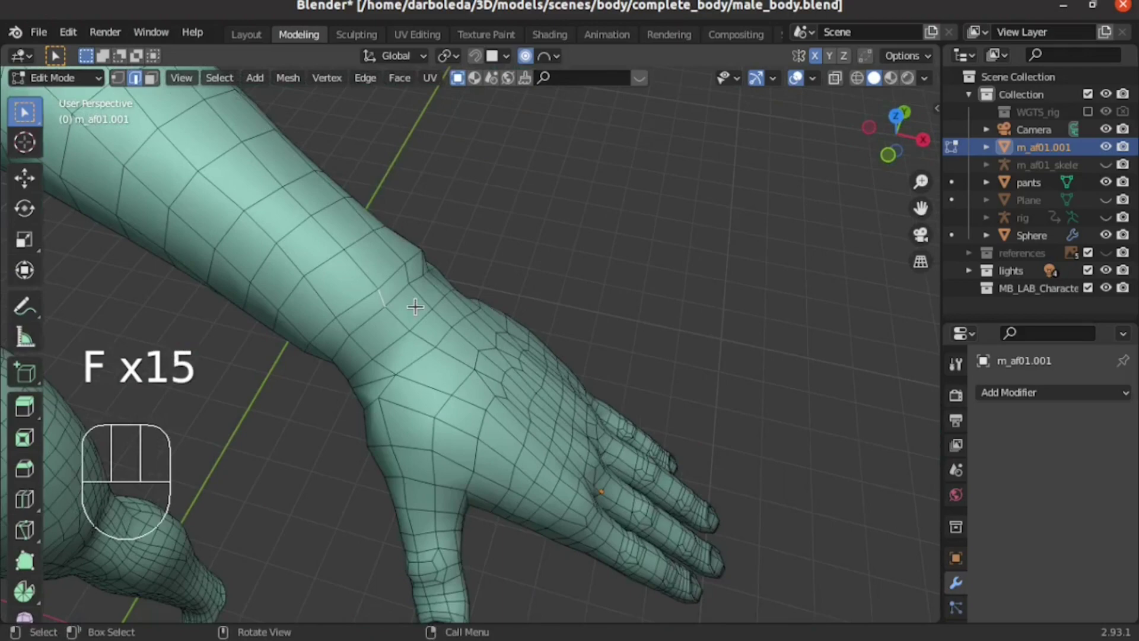
pyautogui.press('KP_1')
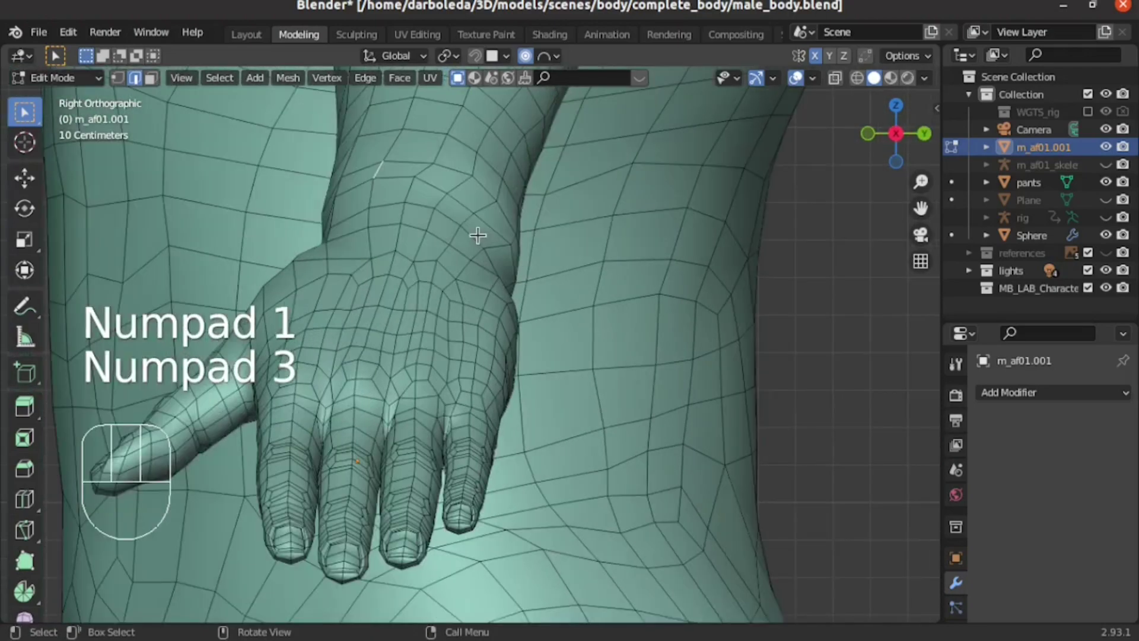
pyautogui.press('KP_1')
pyautogui.moveTo(462, 258); pyautogui.dragTo(340, 361)
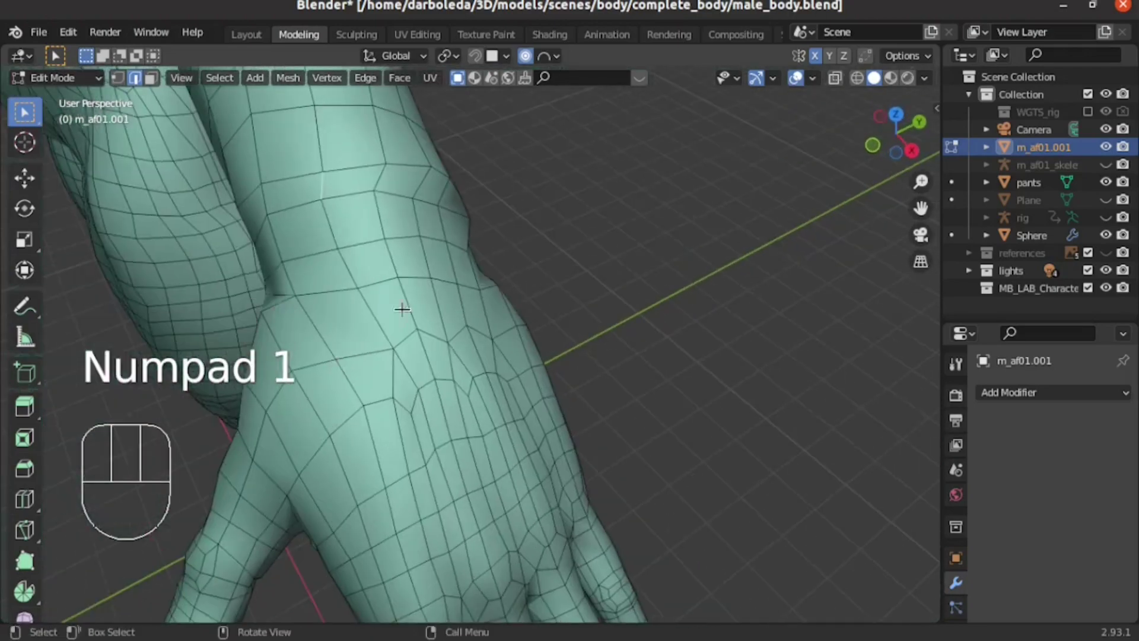
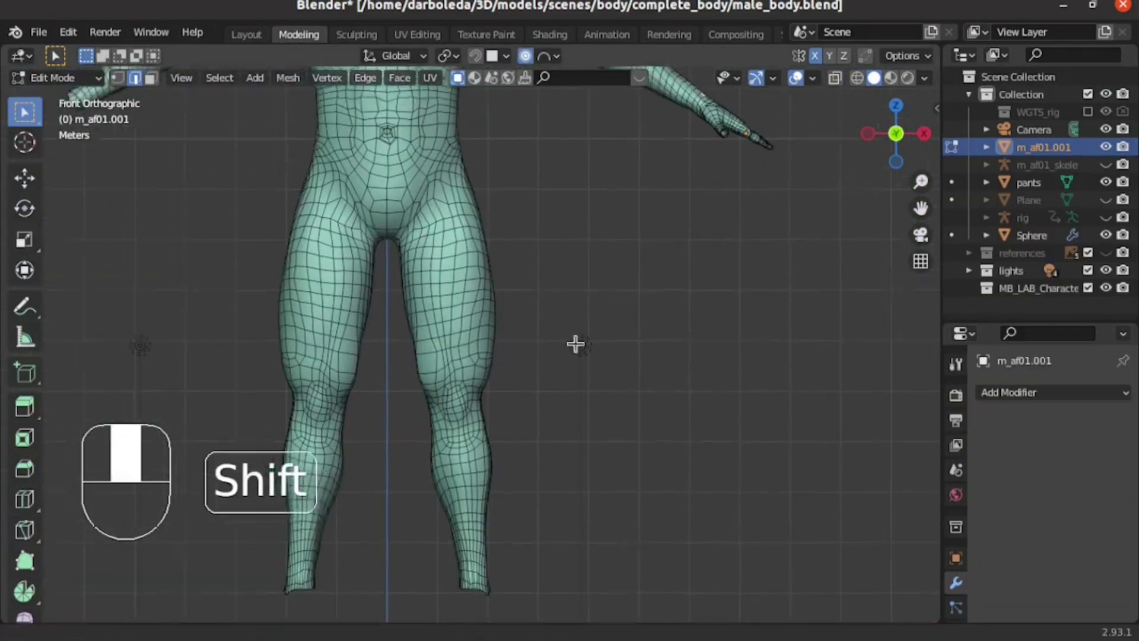
pyautogui.moveTo(654, 465); pyautogui.dragTo(559, 296)
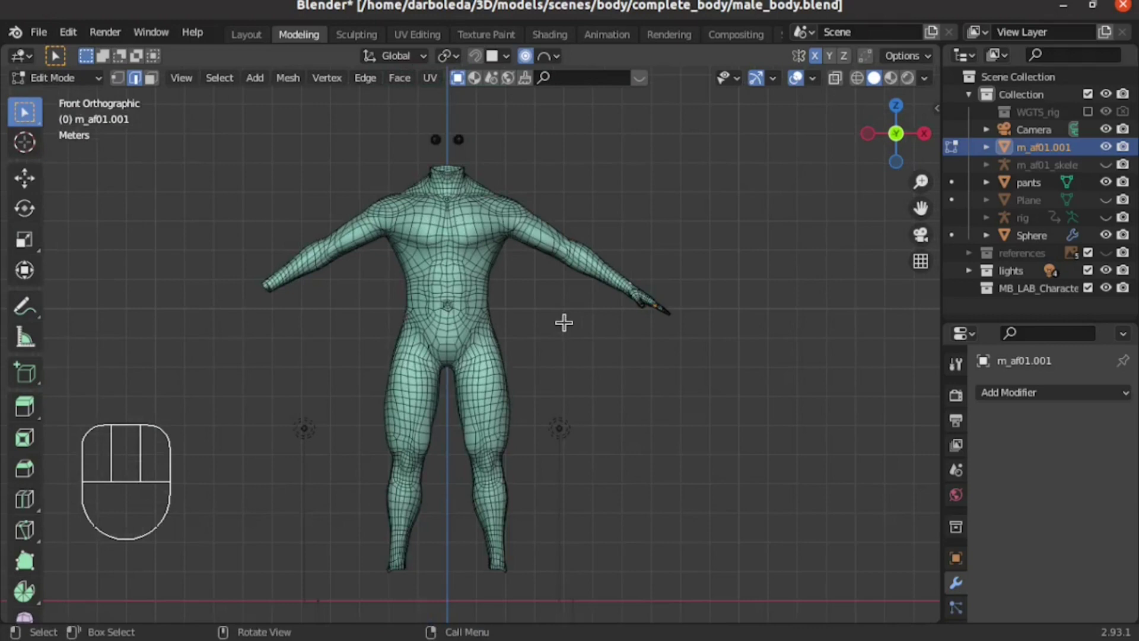
pyautogui.press('Tab')
pyautogui.click(571, 325)
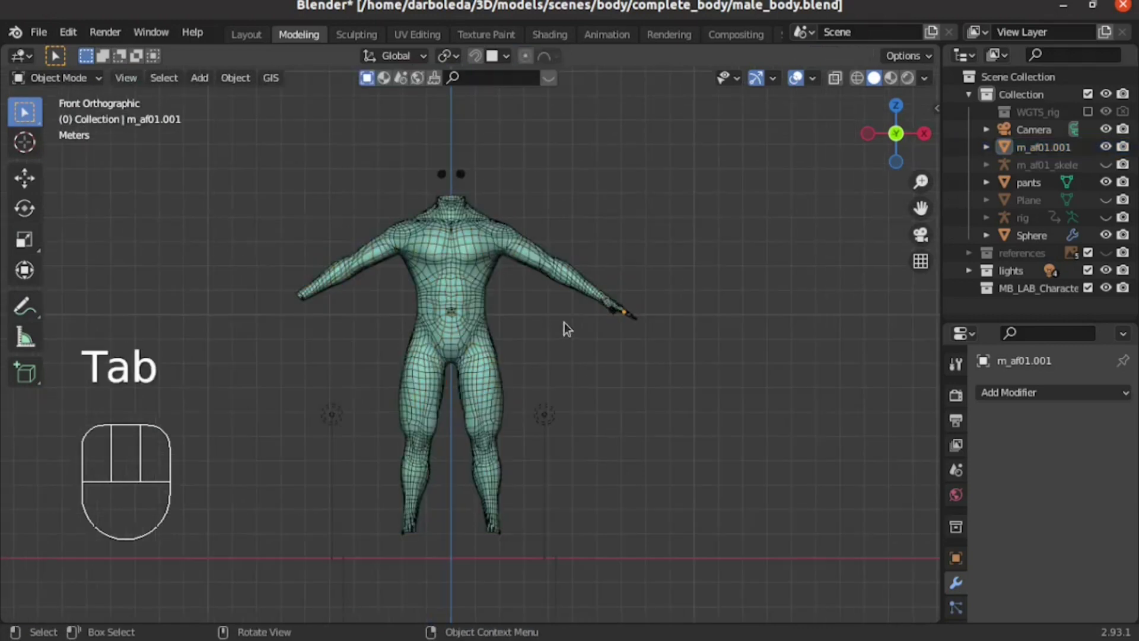